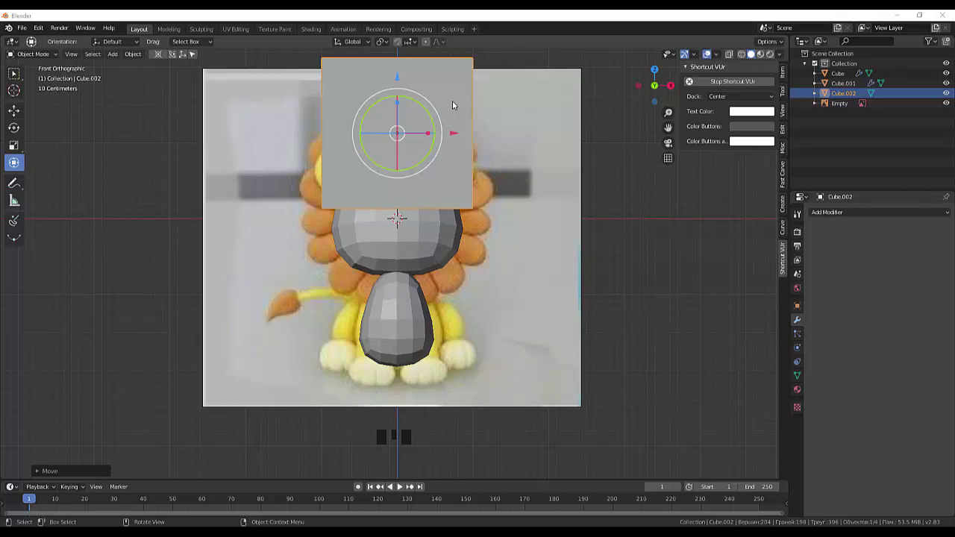
Give the flat cube above the head a level-2 Subdivision Surface modifier, rounding it into a ball
{"action": "left_click", "coordinate": [450, 107]}
{"action": "key", "text": "2"}
{"action": "left_click", "coordinate": [646, 257]}
{"action": "left_click", "coordinate": [411, 166]}
{"action": "key", "text": "ctrl+2"}
{"action": "key", "text": "ctrl+2"}
Check the rounded third cube from an angled view and reapply the subdivision shortcut
{"action": "left_click", "coordinate": [730, 275]}
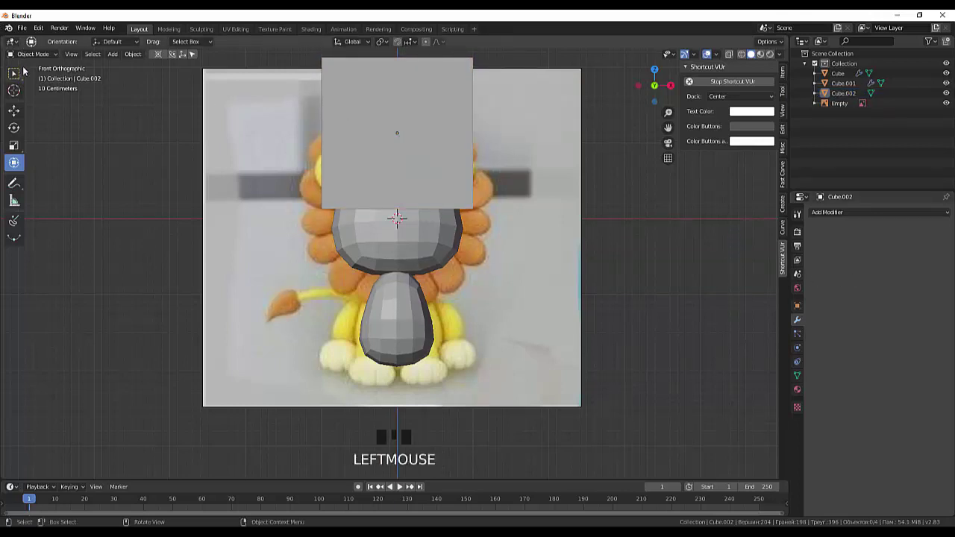
{"action": "left_click_drag", "start_coordinate": [36, 57], "coordinate": [457, 160]}
{"action": "left_click_drag", "start_coordinate": [624, 212], "coordinate": [579, 237]}
{"action": "key", "text": "ctrl+2"}
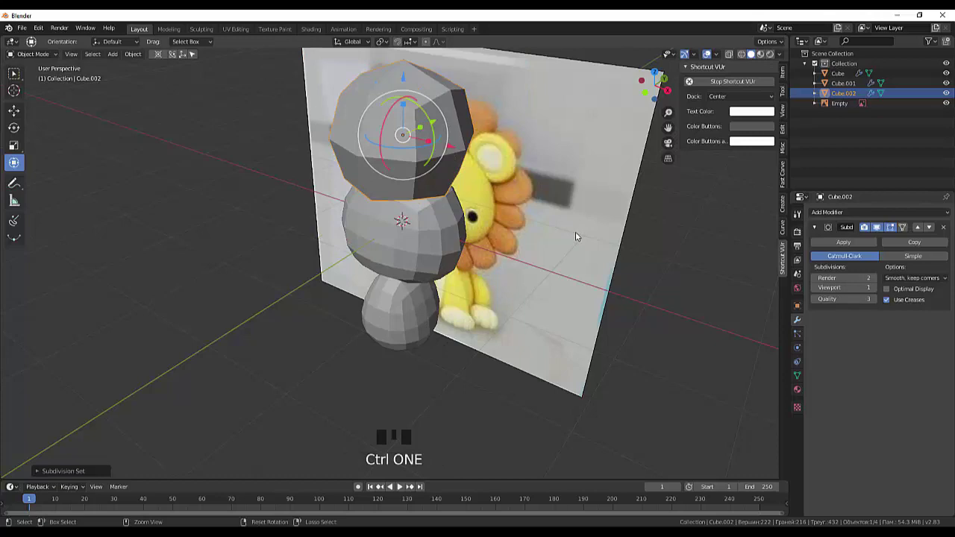
Smooth the ball further and shrink it to a small sphere above the head
{"action": "key", "text": "ctrl+2"}
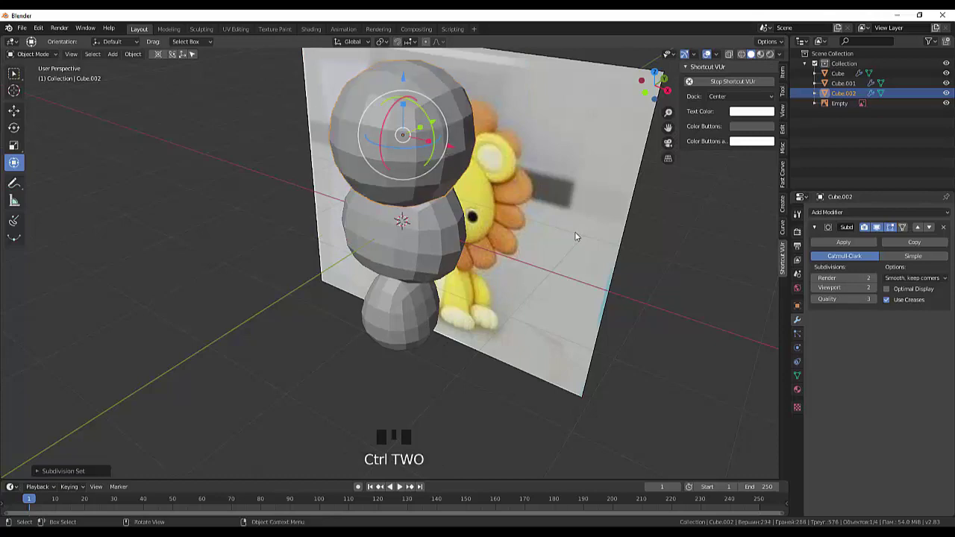
{"action": "left_click_drag", "start_coordinate": [583, 236], "coordinate": [618, 202]}
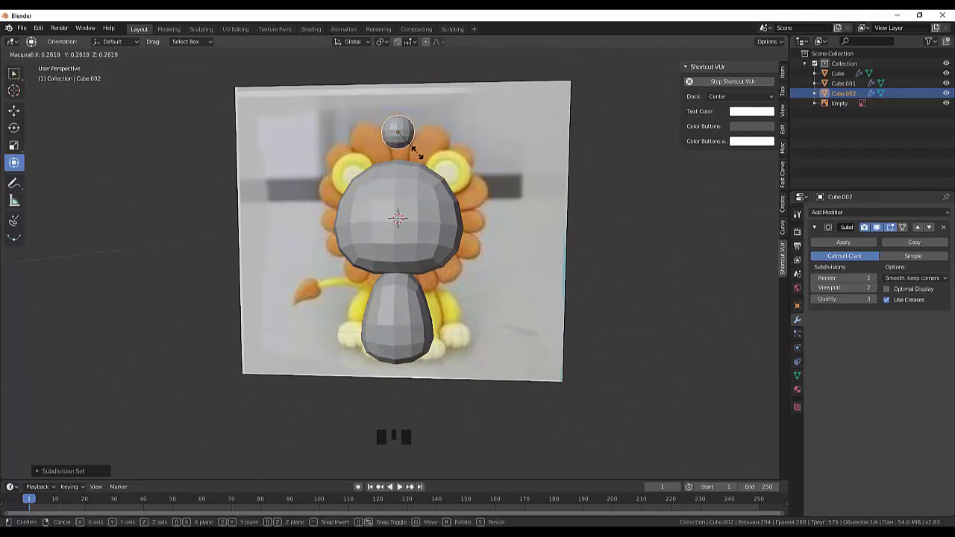
{"action": "left_click_drag", "start_coordinate": [458, 170], "coordinate": [437, 134]}
{"action": "left_click", "coordinate": [437, 134]}
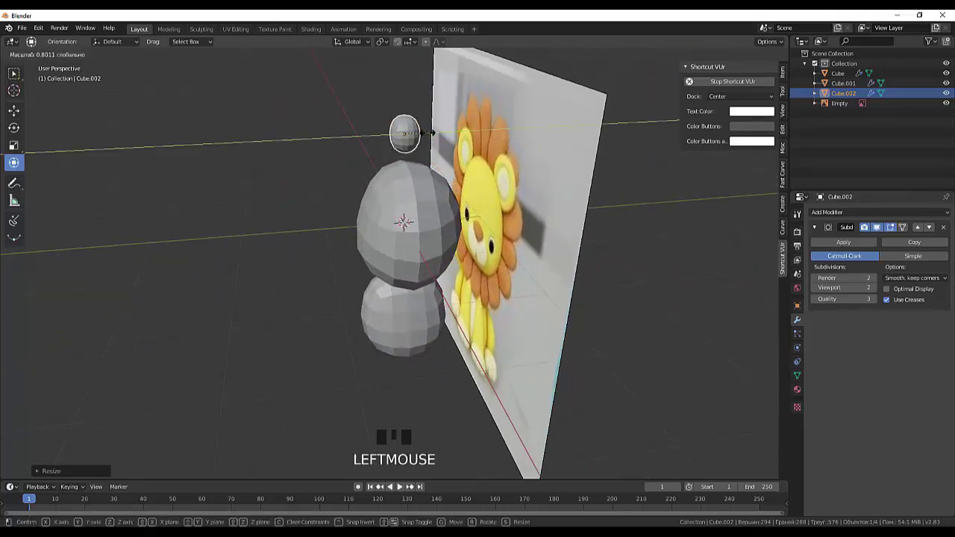
Squash the small ball along one axis into a slim oval and raise it above the head
{"action": "left_click_drag", "start_coordinate": [513, 178], "coordinate": [404, 98]}
{"action": "left_click", "coordinate": [405, 97]}
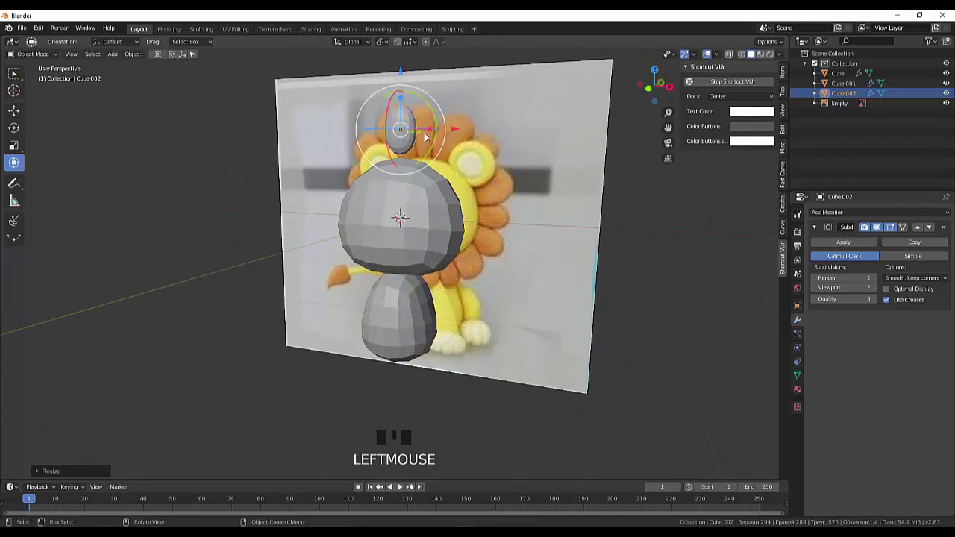
{"action": "left_click_drag", "start_coordinate": [482, 159], "coordinate": [388, 160]}
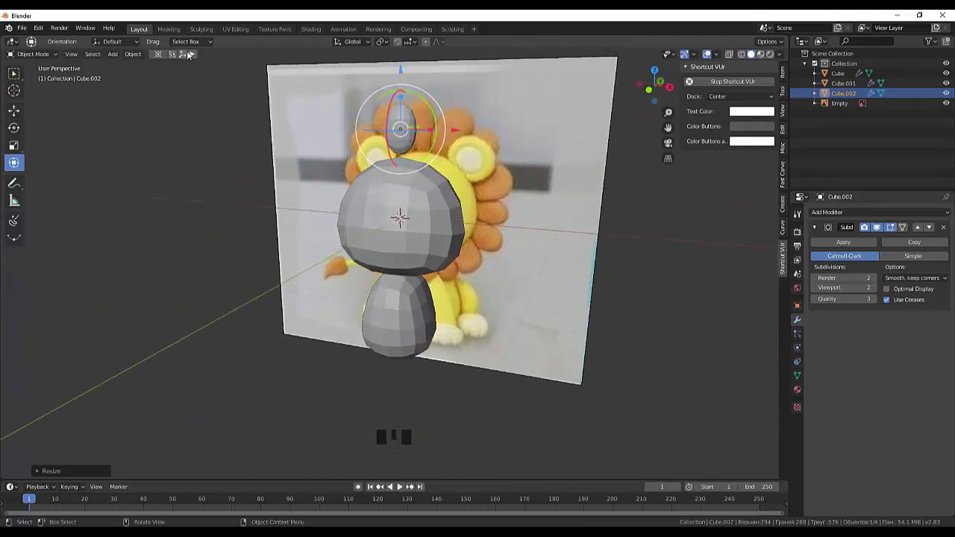
{"action": "left_click_drag", "start_coordinate": [182, 56], "coordinate": [402, 73]}
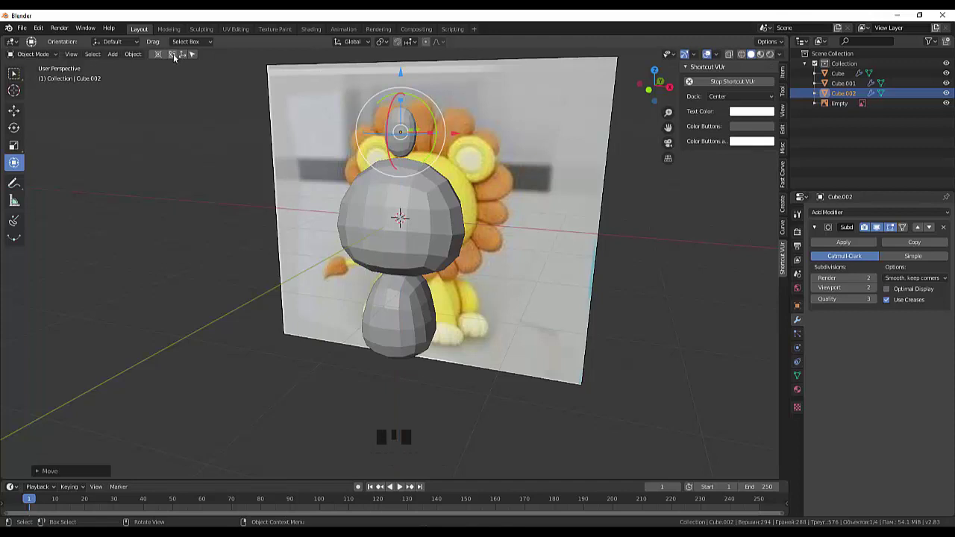
{"action": "left_click_drag", "start_coordinate": [164, 57], "coordinate": [401, 79]}
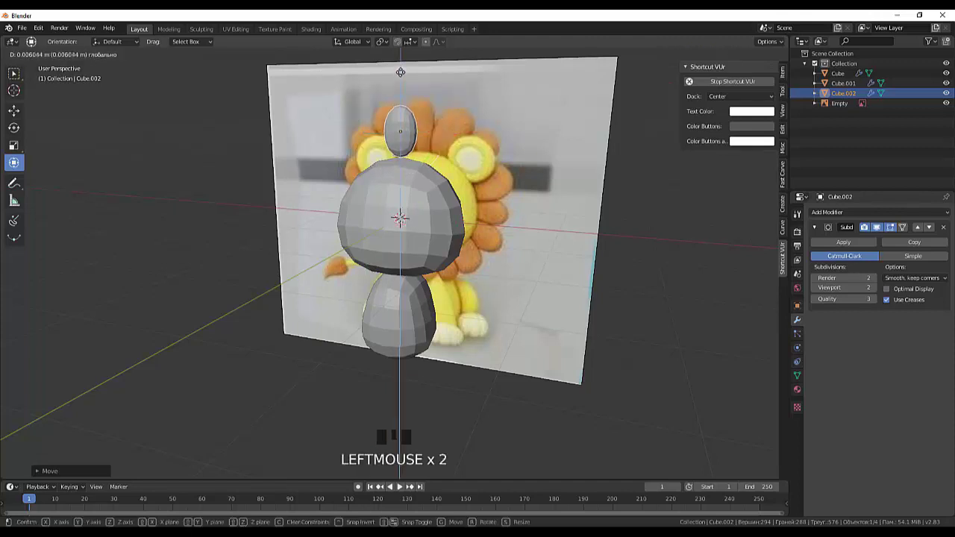
Confirm the oval's raised position at the crown and bring up the Set Origin options
{"action": "left_click", "coordinate": [195, 60]}
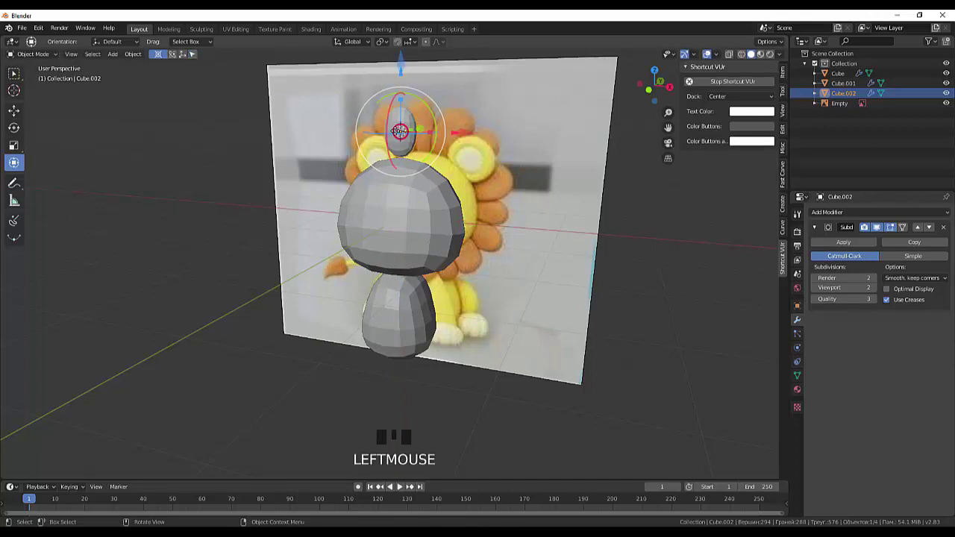
{"action": "left_click_drag", "start_coordinate": [400, 53], "coordinate": [67, 74]}
{"action": "left_click_drag", "start_coordinate": [686, 397], "coordinate": [120, 18]}
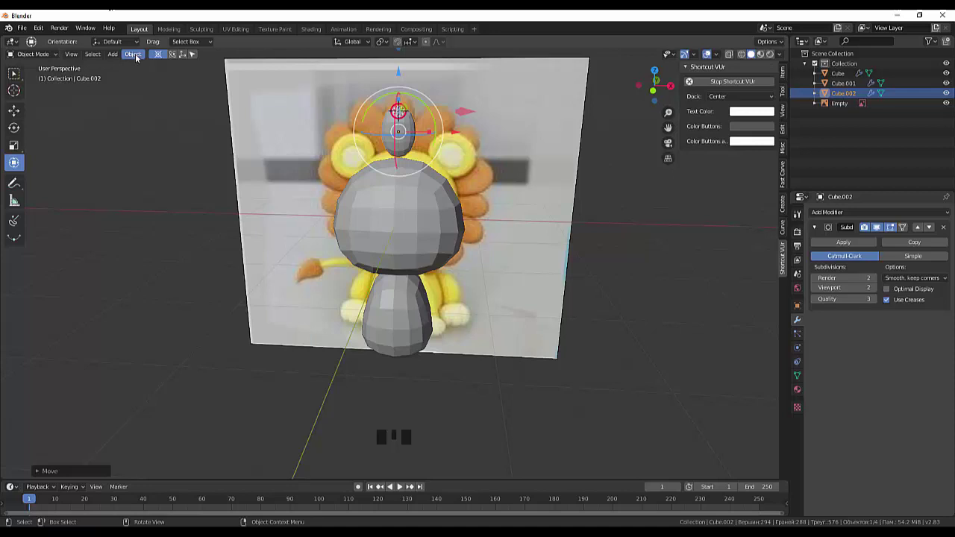
{"action": "left_click_drag", "start_coordinate": [141, 58], "coordinate": [280, 95]}
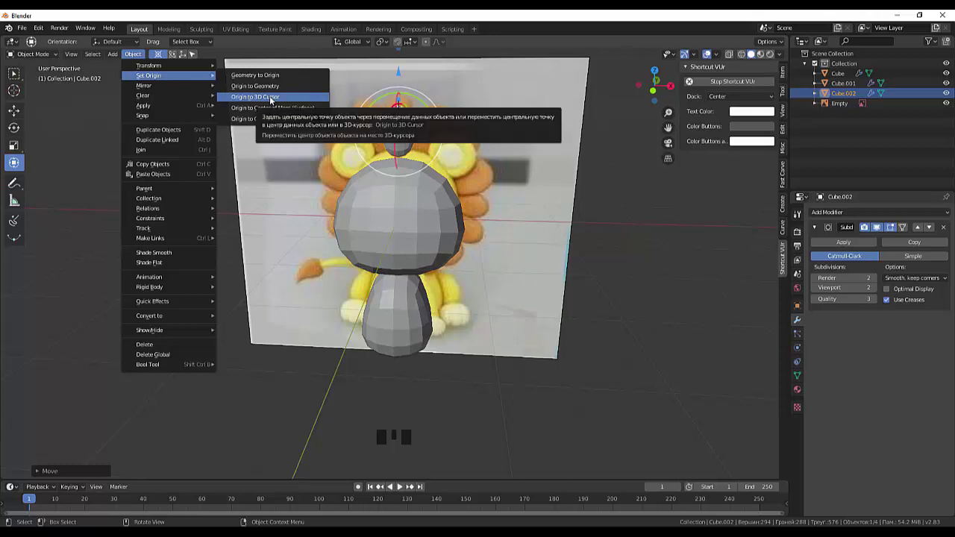
Set the oval's origin to the 3D cursor at its tip, then return the cursor to the head's centre in front view
{"action": "scroll", "scroll_direction": "up", "scroll_amount": 3}
{"action": "scroll", "scroll_direction": "down", "scroll_amount": 3}
{"action": "key", "text": "KP_3"}
{"action": "left_click_drag", "start_coordinate": [518, 173], "coordinate": [650, 180]}
{"action": "key", "text": "KP_1"}
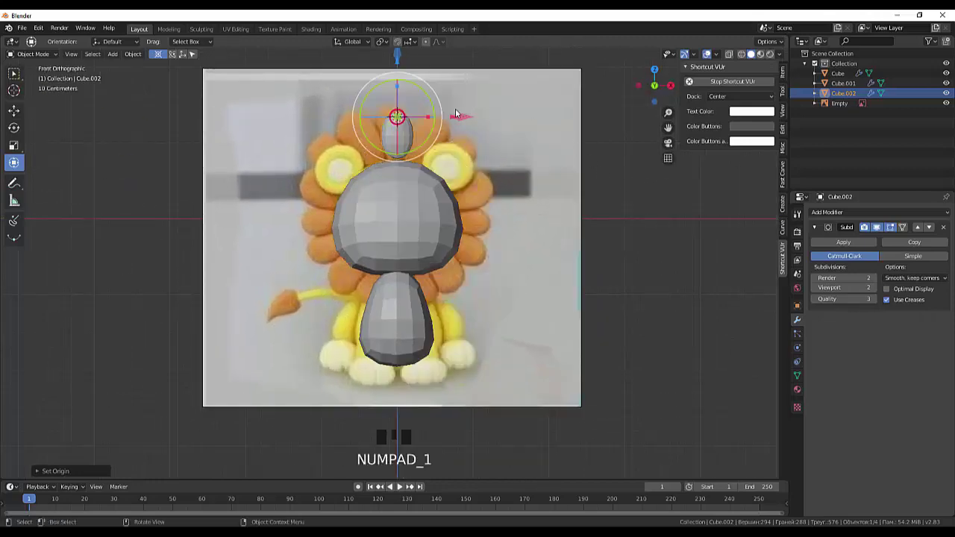
{"action": "left_click", "coordinate": [430, 121]}
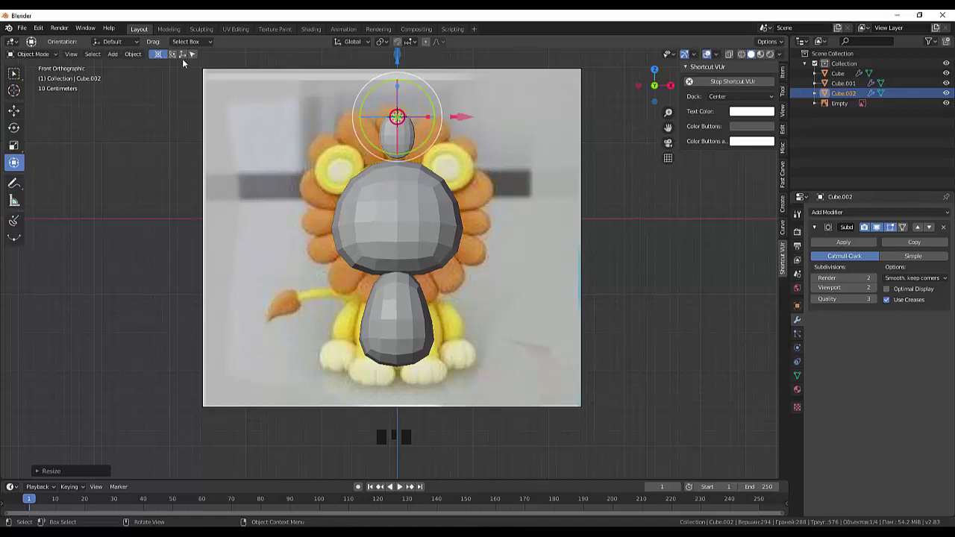
{"action": "left_click", "coordinate": [183, 55]}
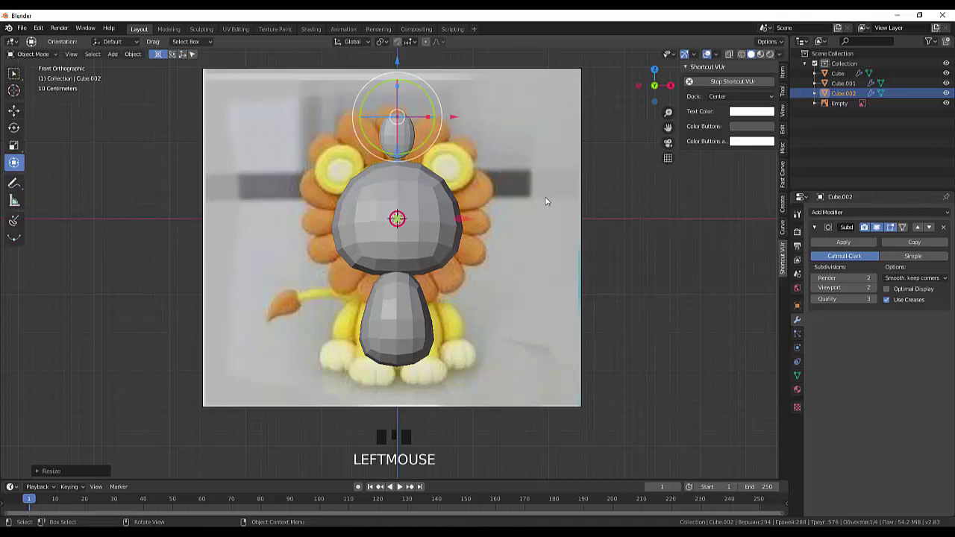
Reselect the oval mane piece and apply its Subdivision modifier permanently
{"action": "left_click", "coordinate": [652, 234]}
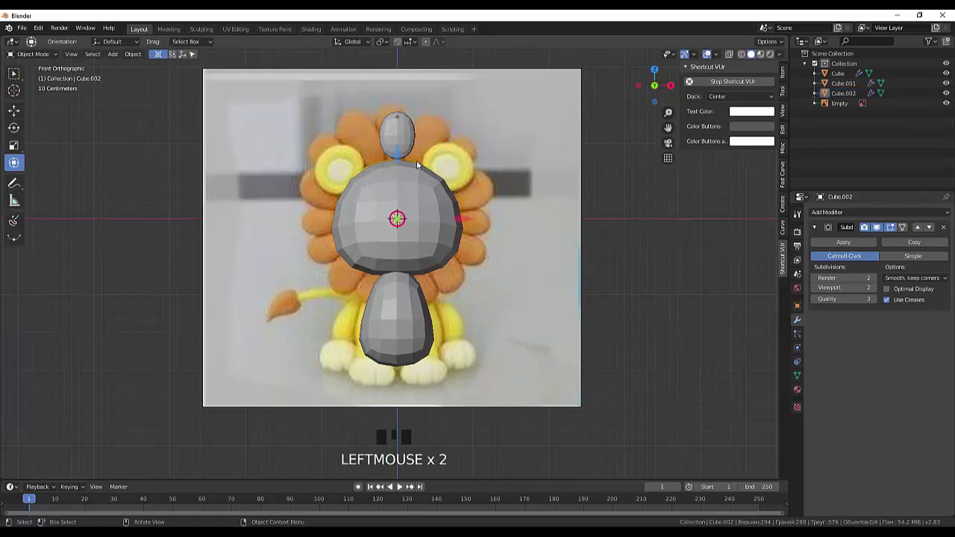
{"action": "left_click", "coordinate": [410, 143]}
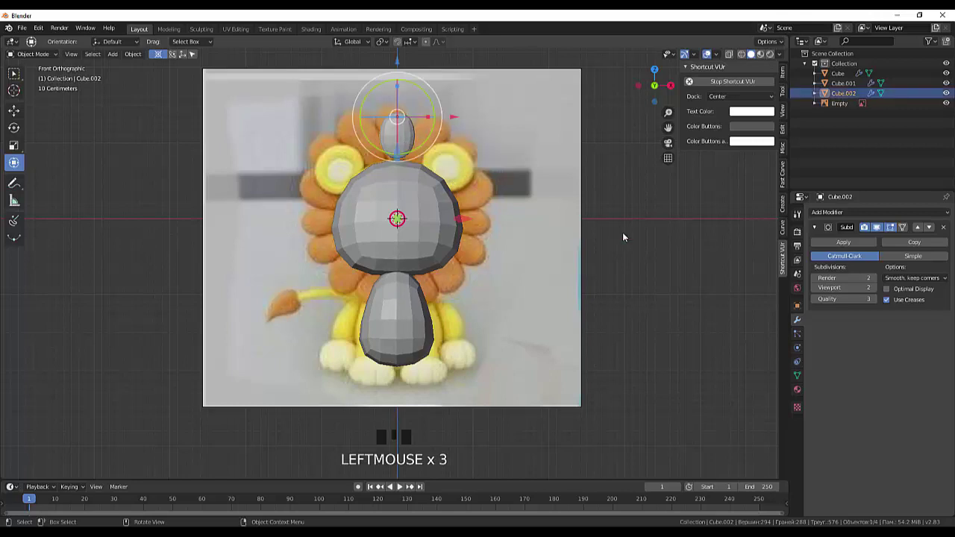
{"action": "left_click_drag", "start_coordinate": [33, 55], "coordinate": [400, 218]}
{"action": "left_click_drag", "start_coordinate": [840, 241], "coordinate": [458, 123]}
{"action": "scroll", "scroll_direction": "up", "scroll_amount": 3}
{"action": "left_click_drag", "start_coordinate": [474, 156], "coordinate": [69, 18]}
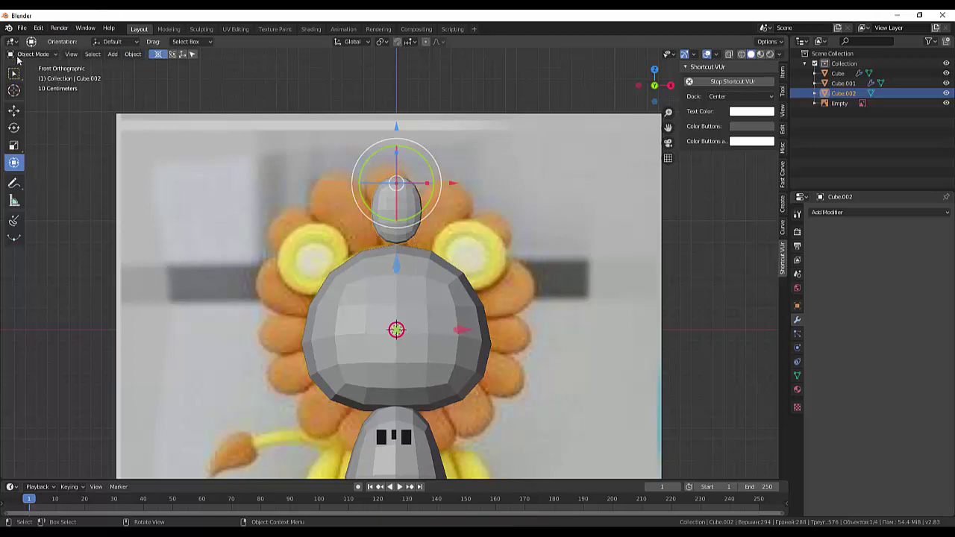
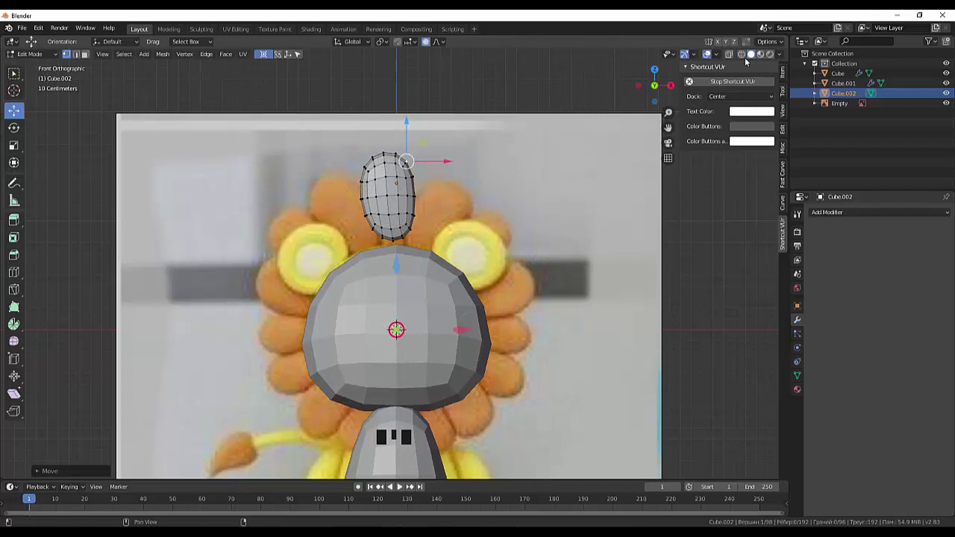
Make the head see-through so the reference face shows behind the new mane piece
{"action": "left_click", "coordinate": [734, 56]}
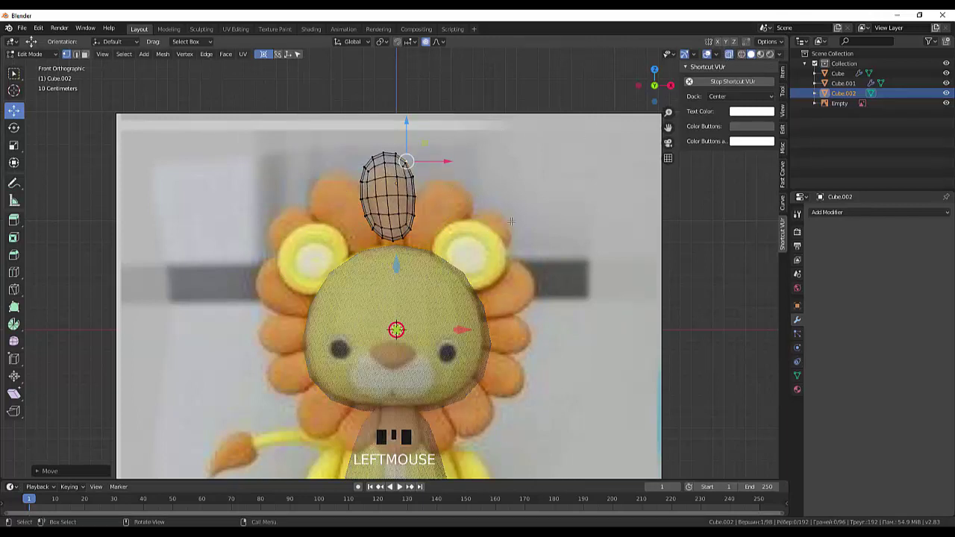
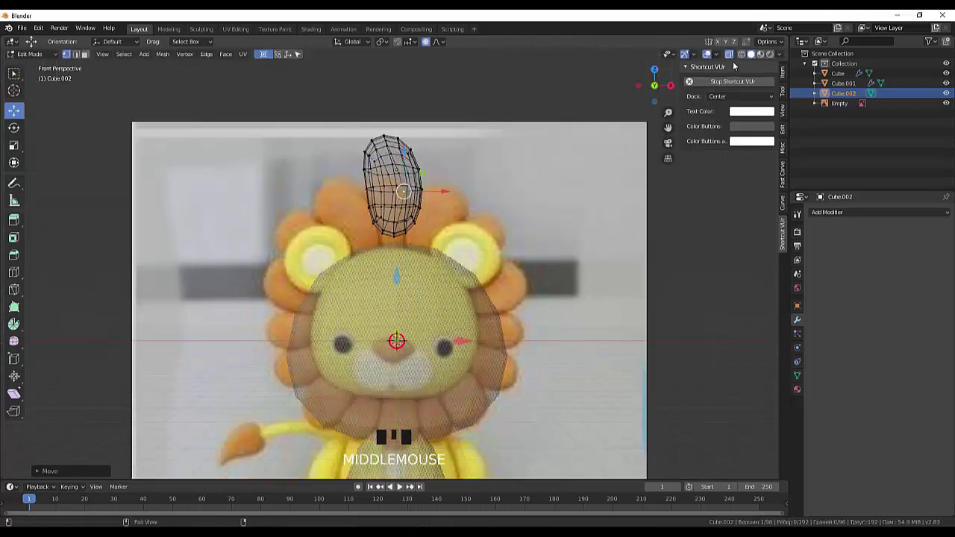
{"action": "left_click", "coordinate": [732, 60]}
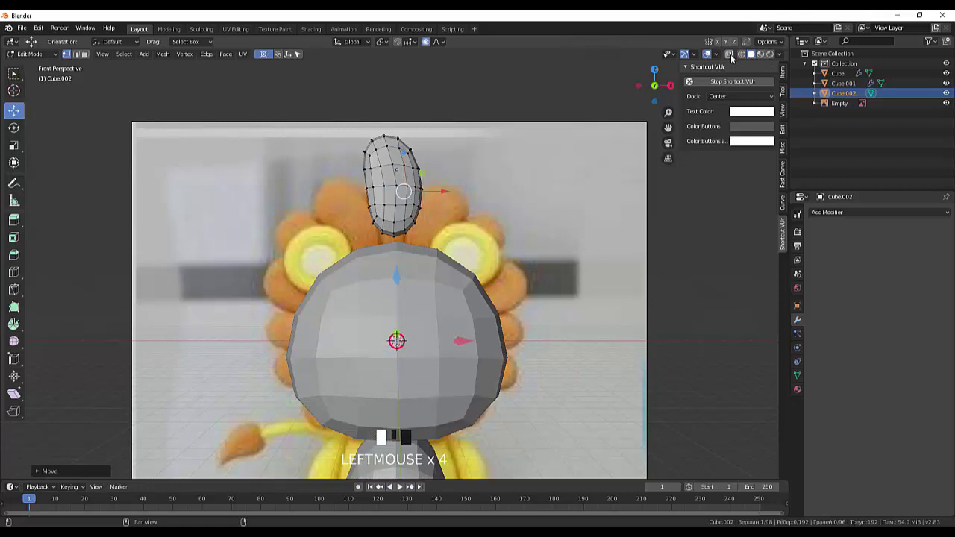
{"action": "scroll", "scroll_direction": "down", "scroll_amount": 3}
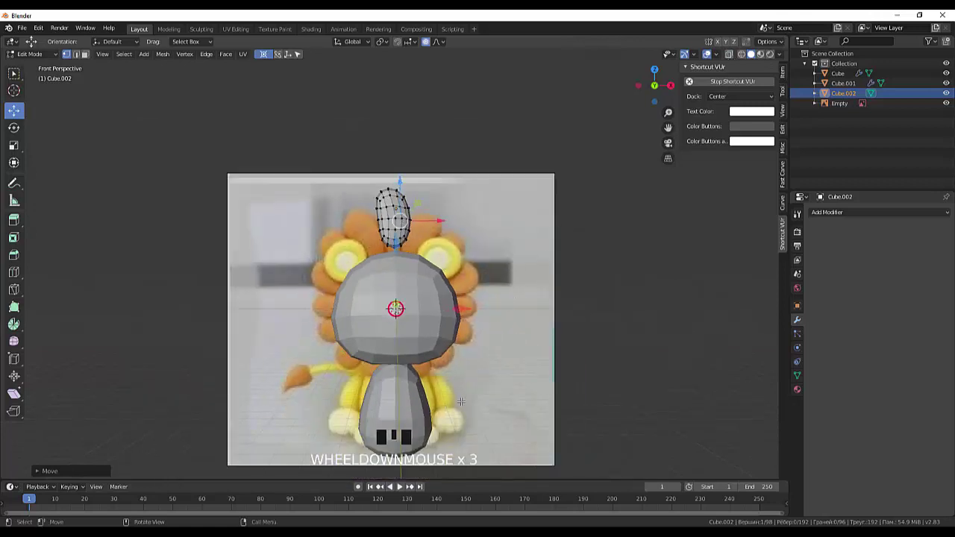
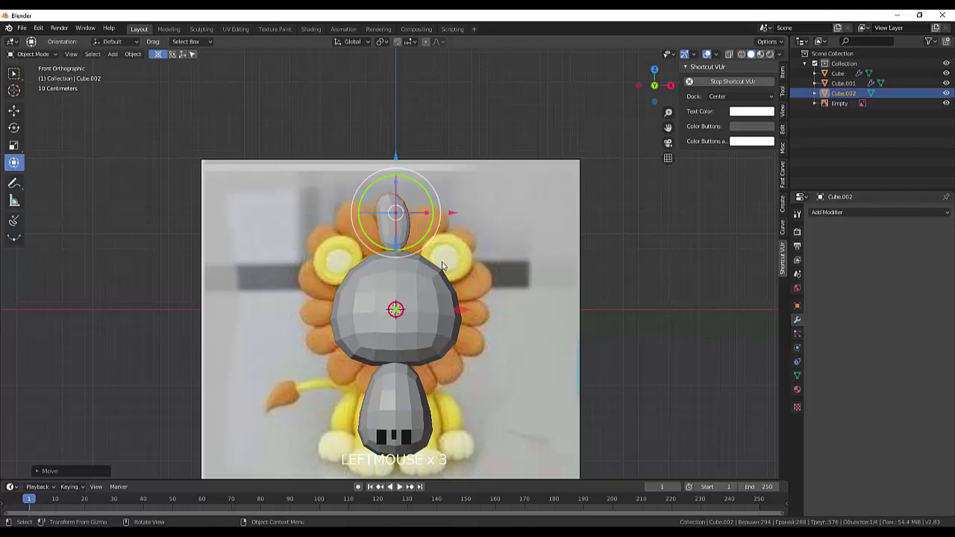
Inspect the flattened teardrop mane piece from the side, then return to front orthographic view
{"action": "scroll", "scroll_direction": "up", "scroll_amount": 3}
{"action": "left_click_drag", "start_coordinate": [543, 240], "coordinate": [443, 185]}
{"action": "left_click", "coordinate": [443, 185]}
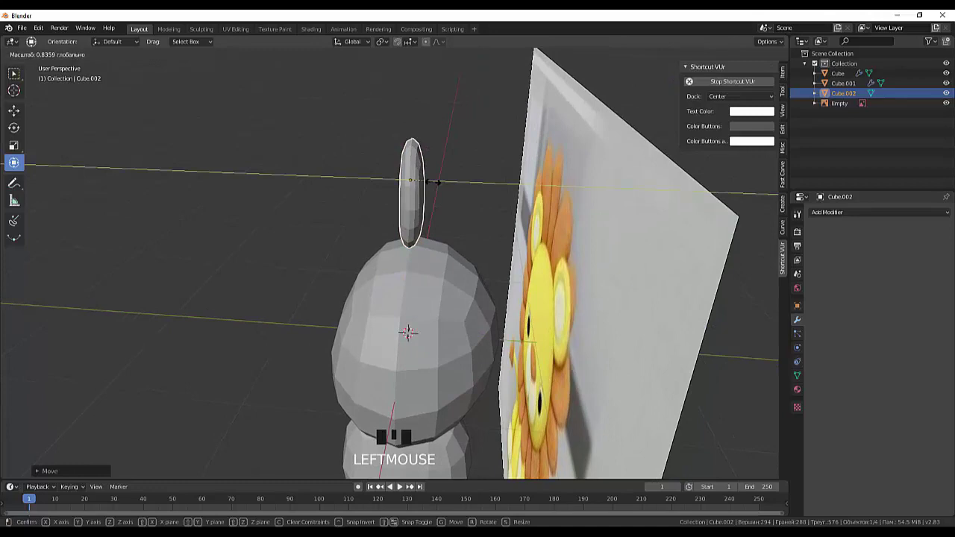
{"action": "left_click_drag", "start_coordinate": [479, 219], "coordinate": [625, 212]}
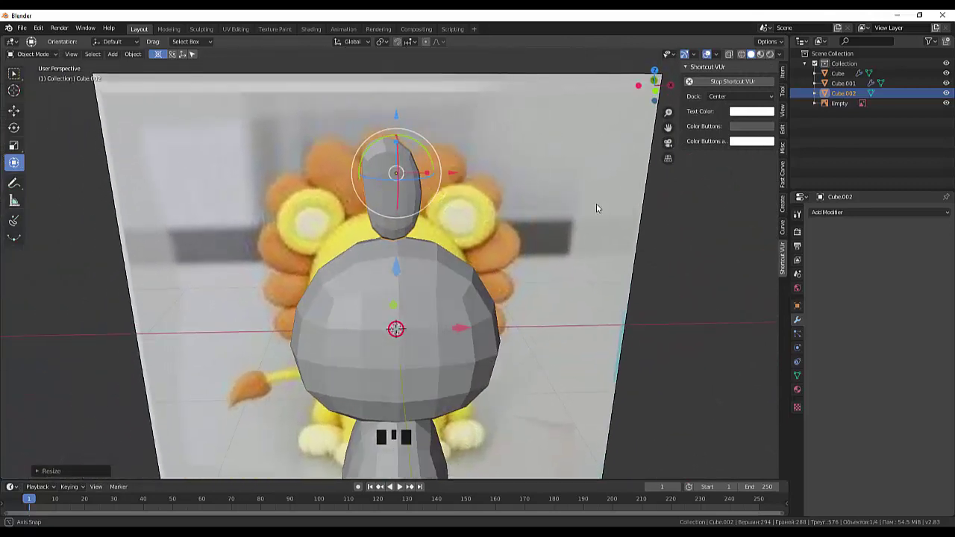
{"action": "key", "text": "KP_1"}
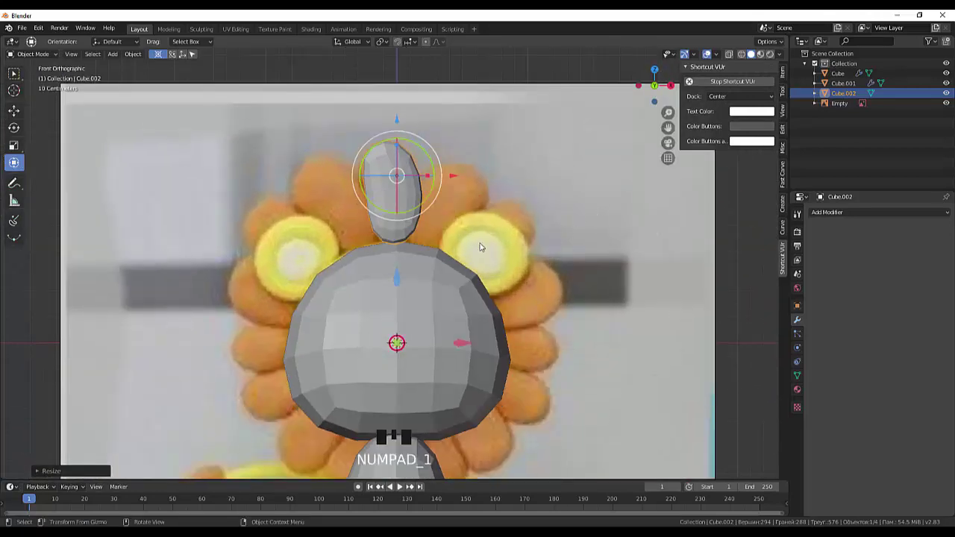
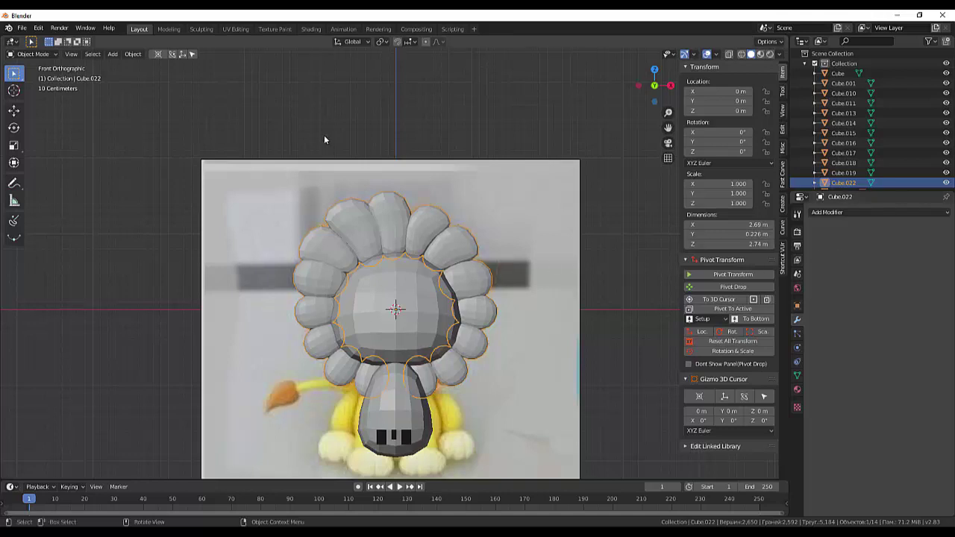
Deselect the mane ring and rename the head cube to kopf in the Outliner
{"action": "left_click_drag", "start_coordinate": [137, 59], "coordinate": [144, 155]}
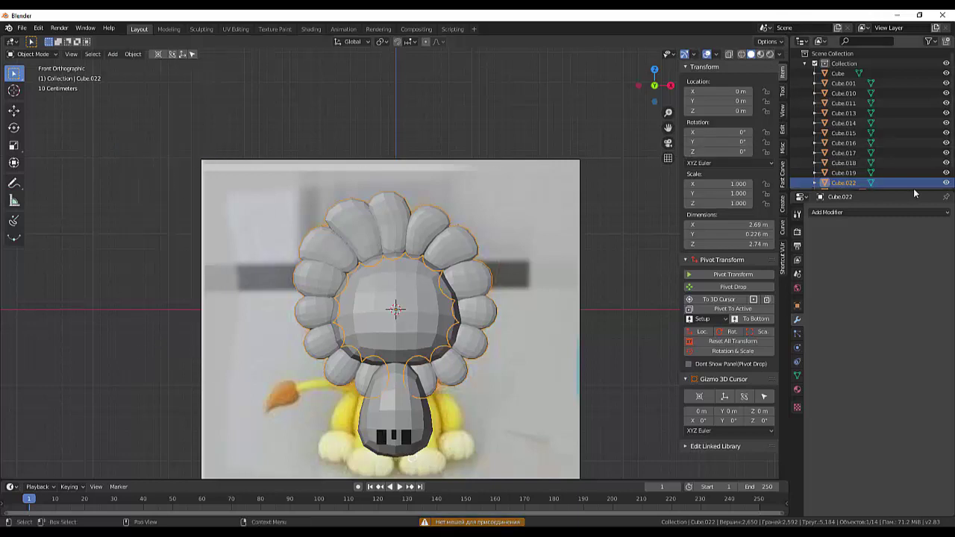
{"action": "left_click", "coordinate": [951, 186]}
{"action": "left_click", "coordinate": [946, 189]}
{"action": "double_click", "coordinate": [946, 189]}
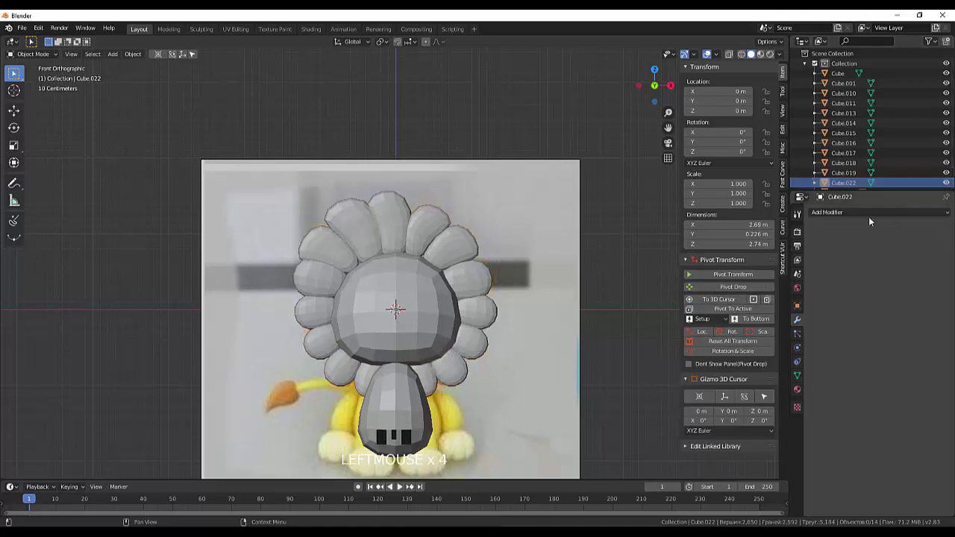
{"action": "scroll", "scroll_direction": "down", "scroll_amount": 3}
{"action": "scroll", "scroll_direction": "up", "scroll_amount": 3}
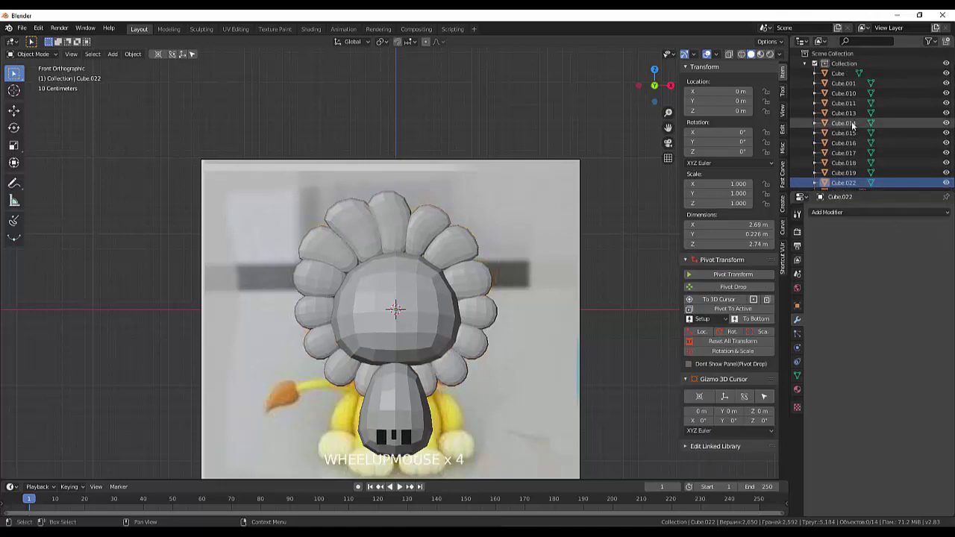
{"action": "left_click", "coordinate": [847, 88]}
{"action": "left_click", "coordinate": [844, 78]}
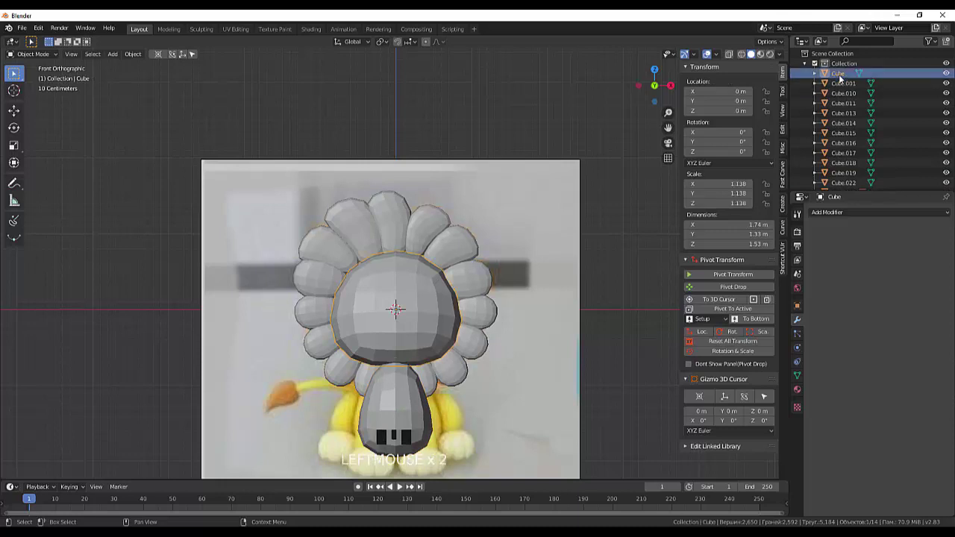
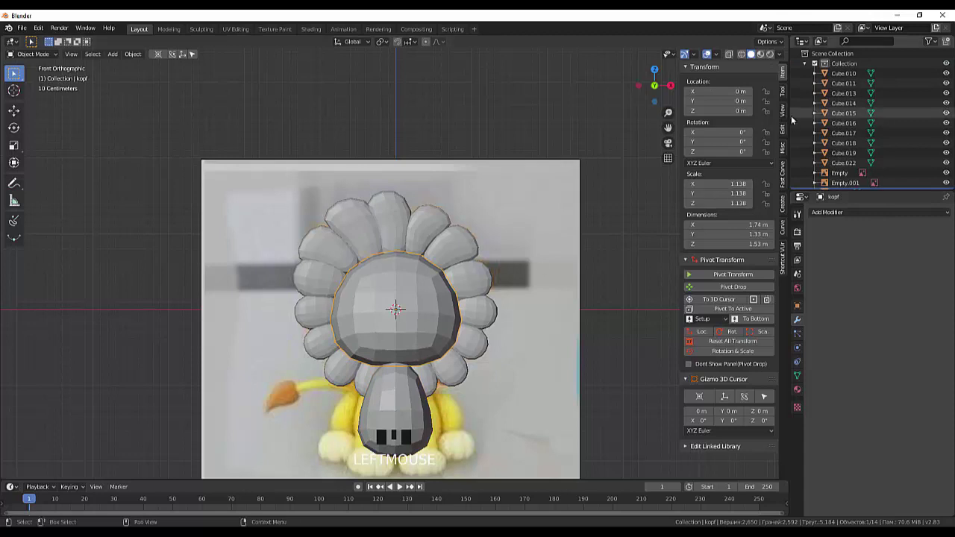
Rename the body object to telo and hide the Empty reference image from the viewport
{"action": "scroll", "scroll_direction": "down", "scroll_amount": 3}
{"action": "scroll", "scroll_direction": "down", "scroll_amount": 3}
{"action": "left_click", "coordinate": [841, 183]}
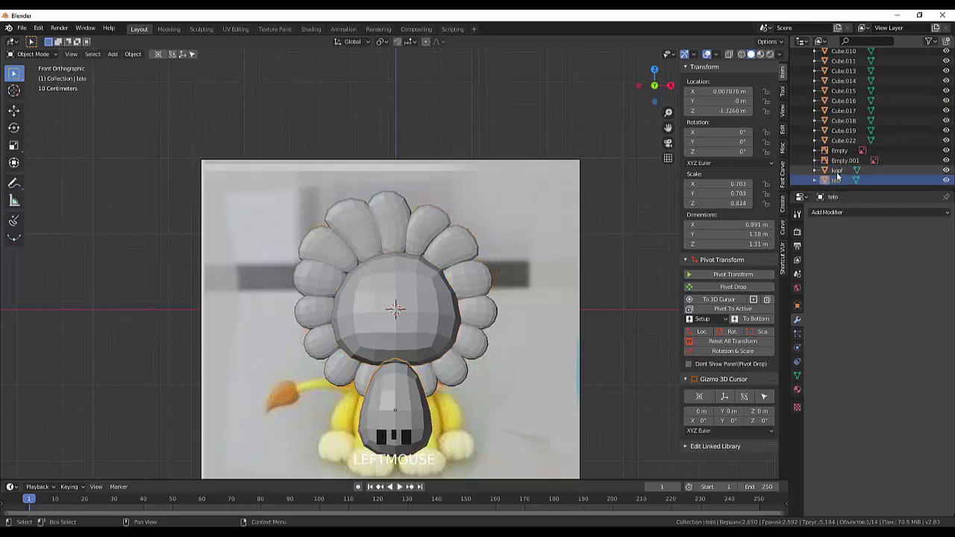
{"action": "left_click", "coordinate": [838, 178]}
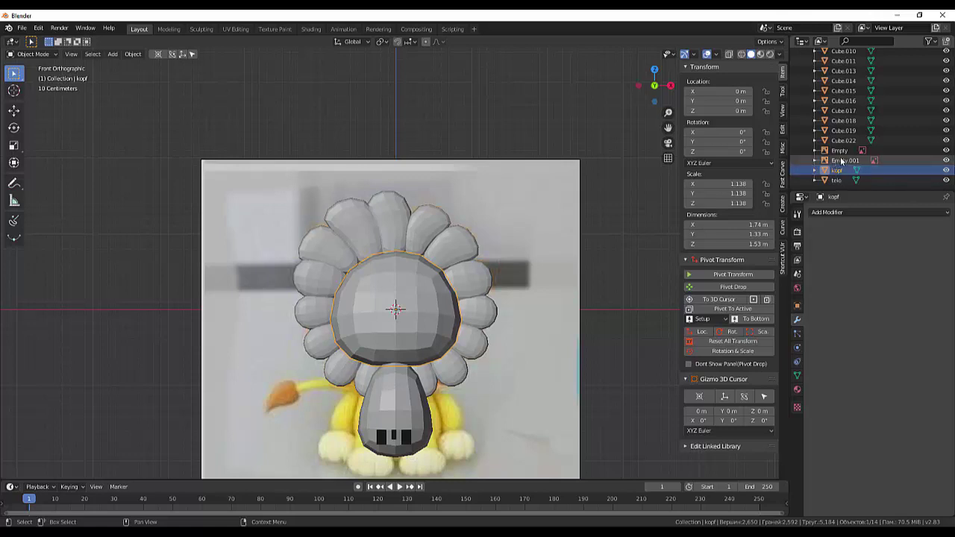
{"action": "left_click", "coordinate": [845, 161]}
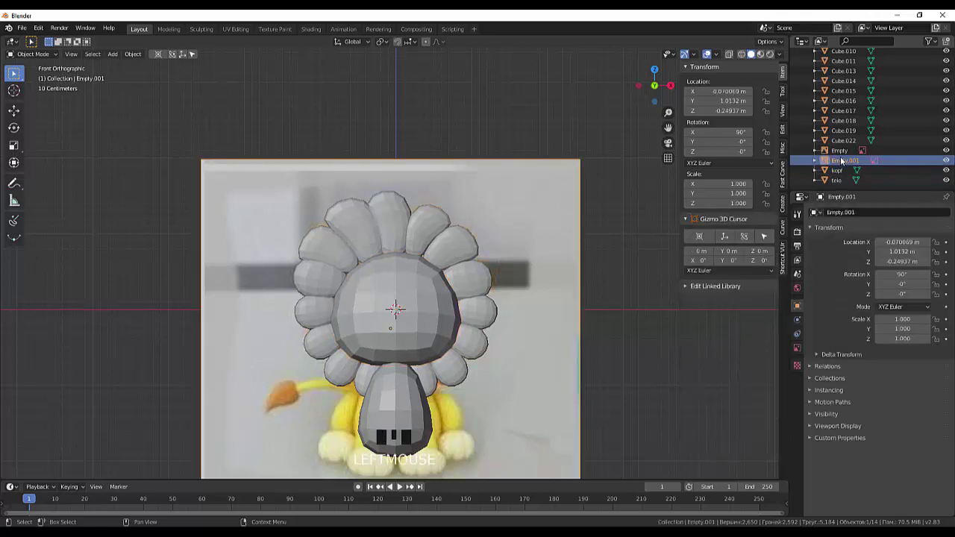
{"action": "left_click", "coordinate": [952, 166]}
{"action": "left_click", "coordinate": [952, 165]}
{"action": "left_click", "coordinate": [952, 165]}
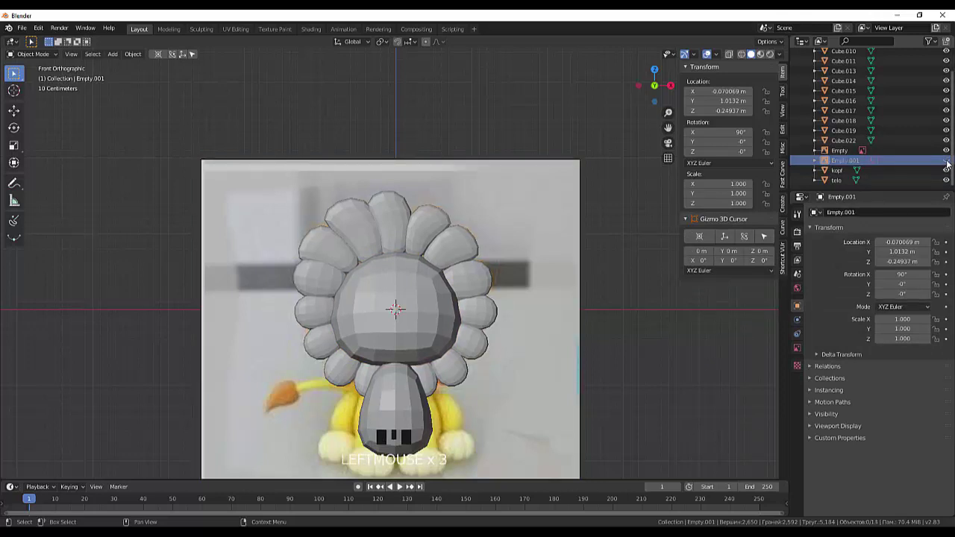
Hide both reference images and select all the mane pieces in the Outliner
{"action": "left_click", "coordinate": [946, 156]}
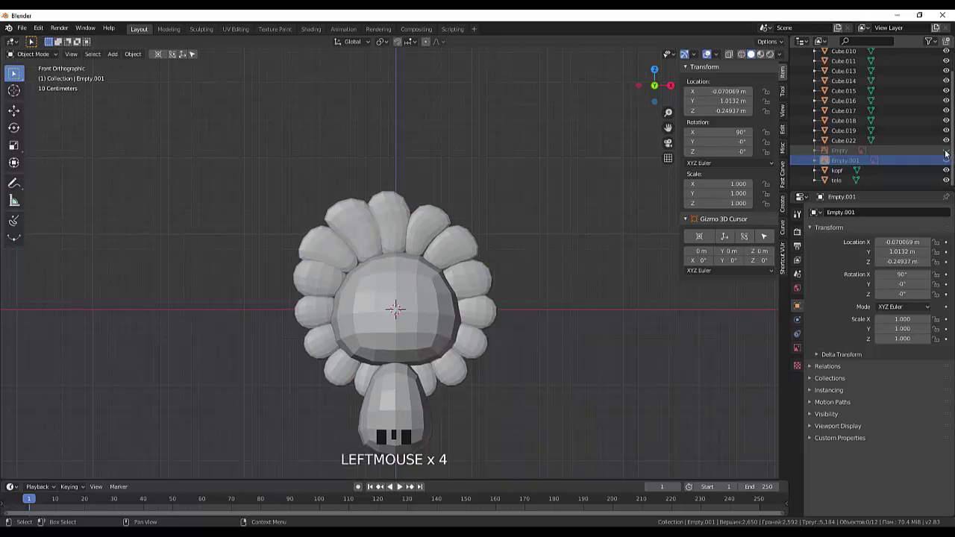
{"action": "left_click", "coordinate": [846, 144]}
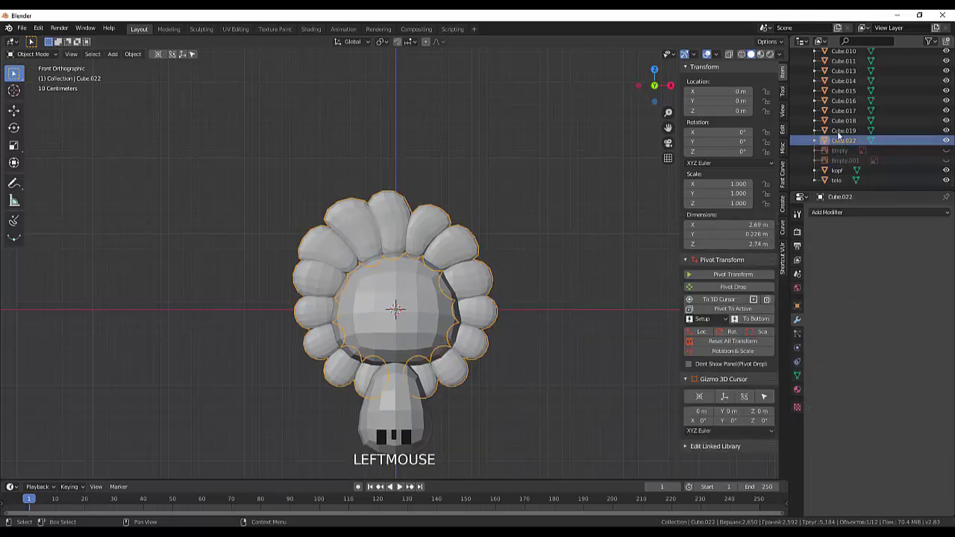
{"action": "scroll", "scroll_direction": "up", "scroll_amount": 3}
{"action": "left_click", "coordinate": [849, 77]}
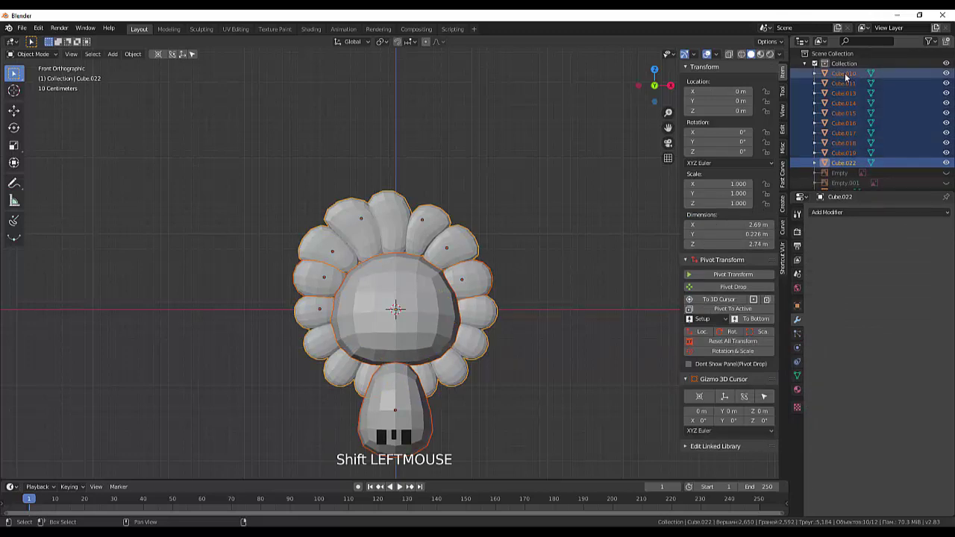
{"action": "scroll", "scroll_direction": "down", "scroll_amount": 3}
Add the upper-right mane pieces to the selection with Cube.022 active and join them into the mane ring
{"action": "left_click", "coordinate": [622, 351]}
{"action": "left_click", "coordinate": [447, 341]}
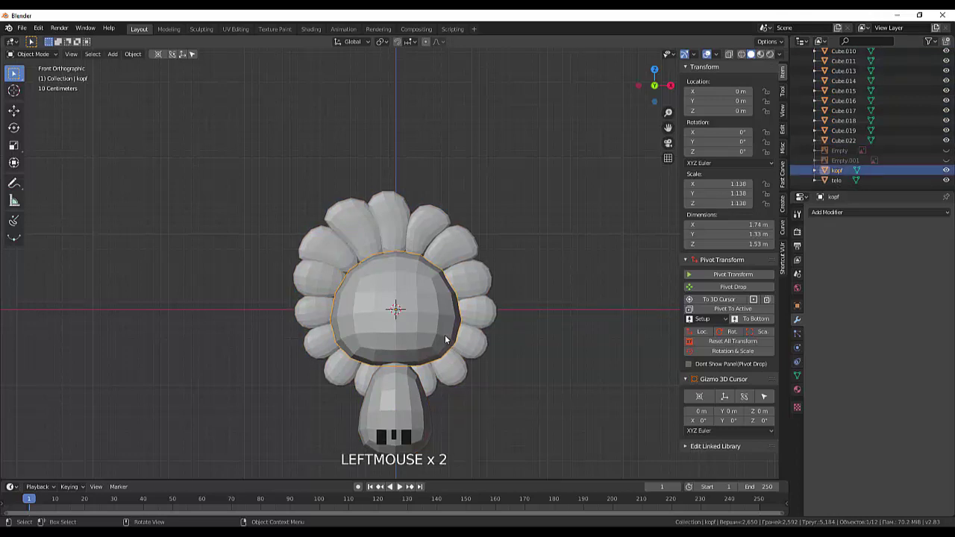
{"action": "left_click", "coordinate": [461, 253]}
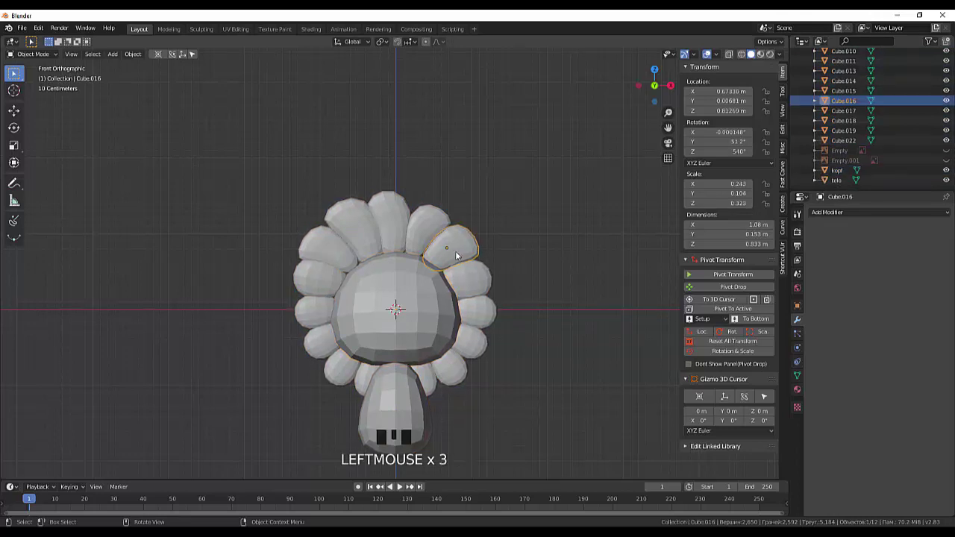
{"action": "left_click", "coordinate": [433, 233]}
{"action": "left_click", "coordinate": [383, 226]}
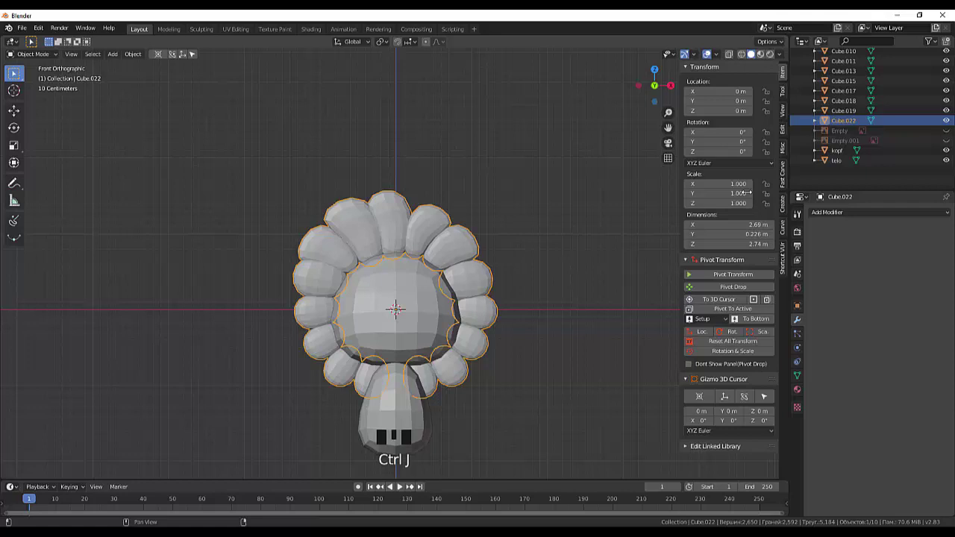
{"action": "left_click", "coordinate": [450, 243]}
{"action": "left_click", "coordinate": [574, 332]}
{"action": "left_click", "coordinate": [453, 377]}
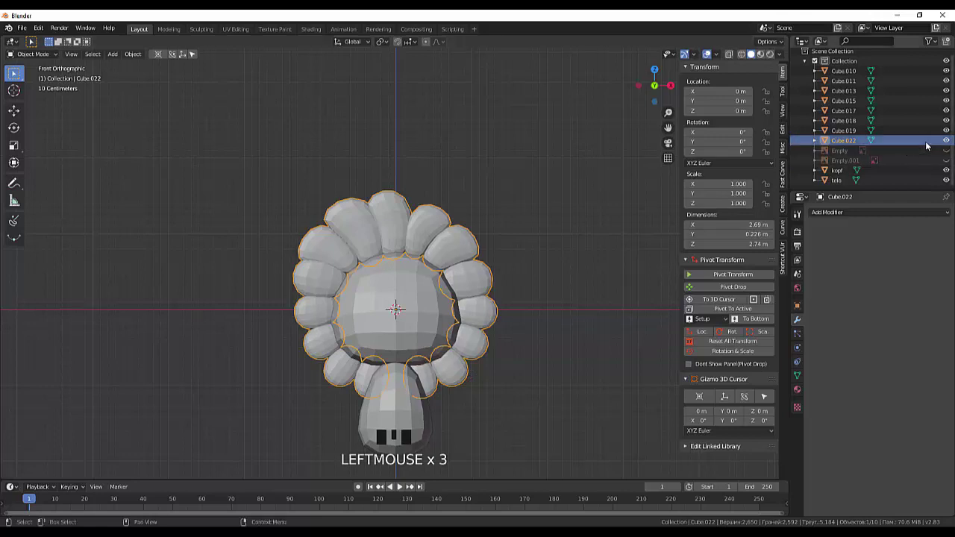
Hide the mane ring, gather the three upper-left pieces Cube.013, .015 and .018 and join them into one
{"action": "left_click", "coordinate": [948, 145]}
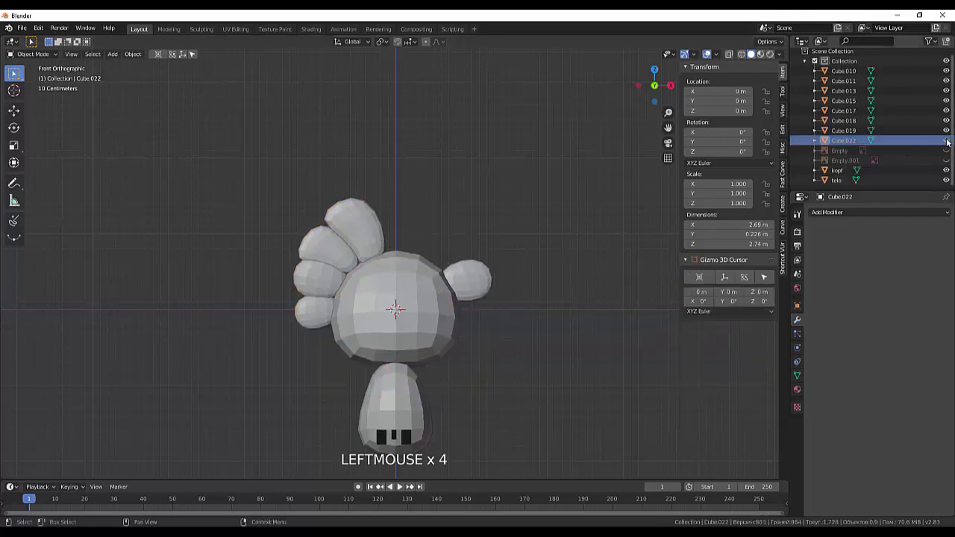
{"action": "left_click", "coordinate": [948, 144]}
{"action": "left_click", "coordinate": [948, 144]}
{"action": "left_click", "coordinate": [948, 144]}
{"action": "left_click", "coordinate": [314, 285]}
{"action": "left_click", "coordinate": [332, 253]}
{"action": "left_click", "coordinate": [360, 234]}
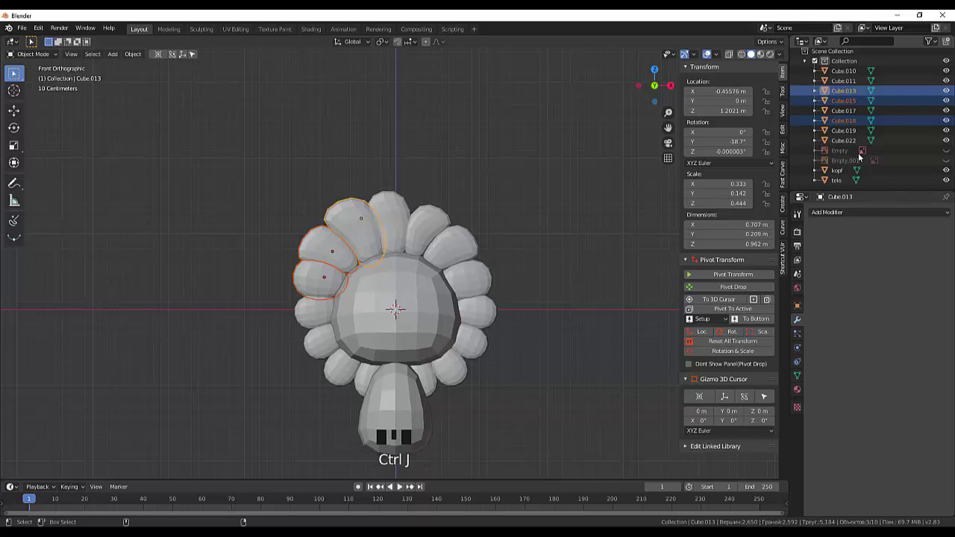
{"action": "left_click", "coordinate": [141, 57]}
Select the remaining mane objects together and hide the original head kopf and body telo
{"action": "left_click_drag", "start_coordinate": [136, 59], "coordinate": [168, 177]}
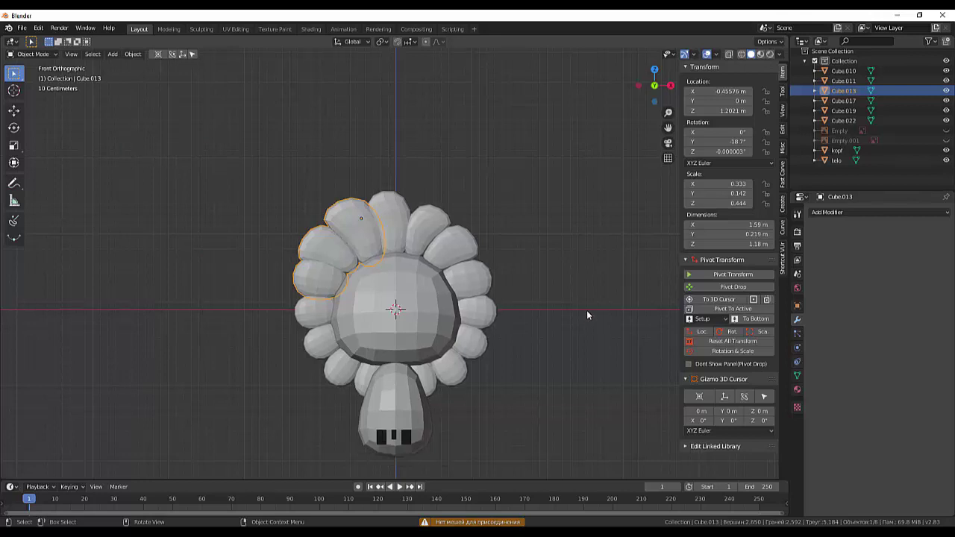
{"action": "left_click", "coordinate": [592, 314]}
{"action": "left_click", "coordinate": [844, 78]}
{"action": "left_click", "coordinate": [850, 123]}
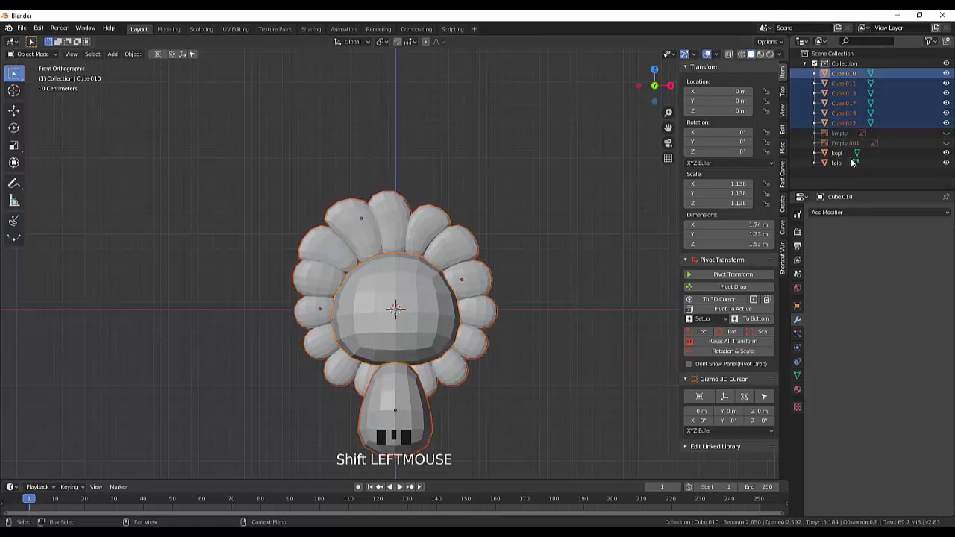
{"action": "left_click", "coordinate": [950, 154]}
{"action": "left_click", "coordinate": [948, 169]}
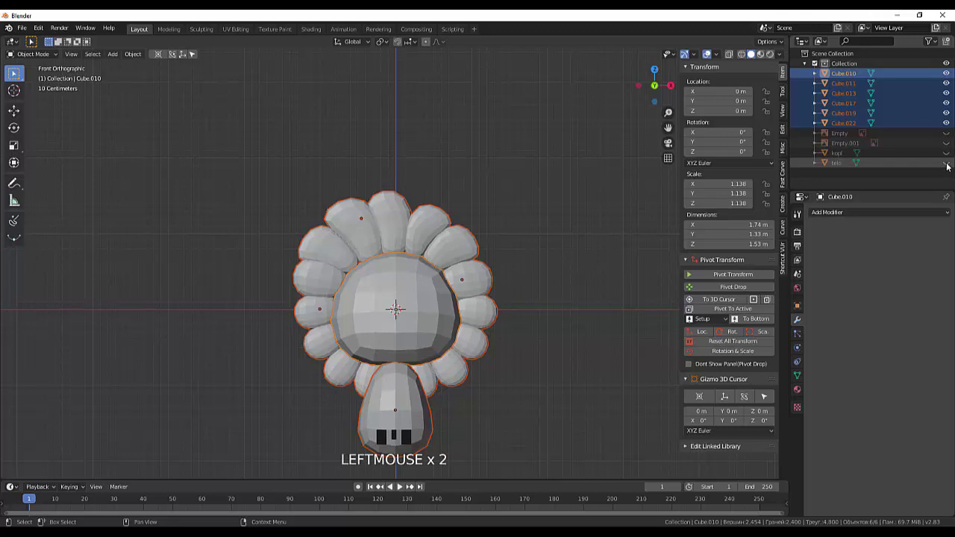
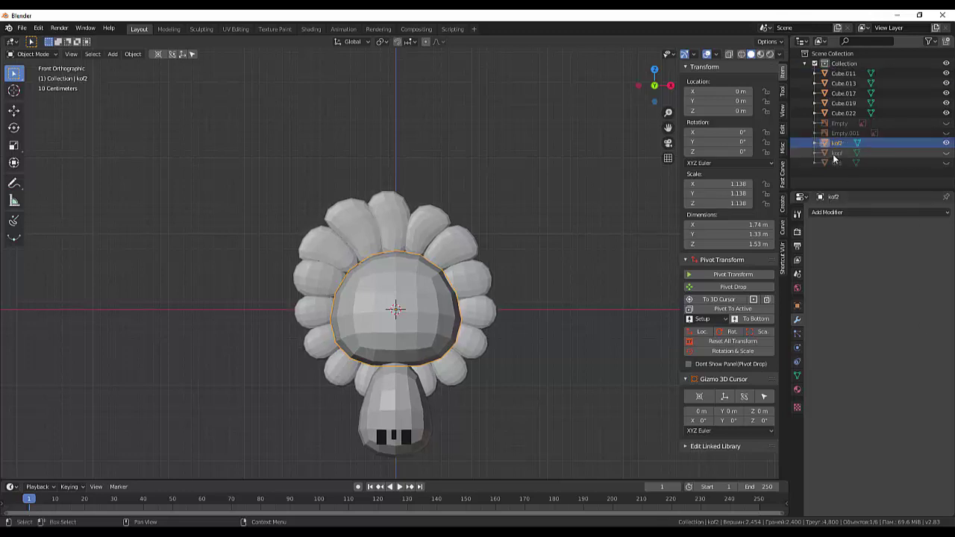
Delete the old hidden head kopf and body telo objects from the Outliner
{"action": "left_click", "coordinate": [842, 161]}
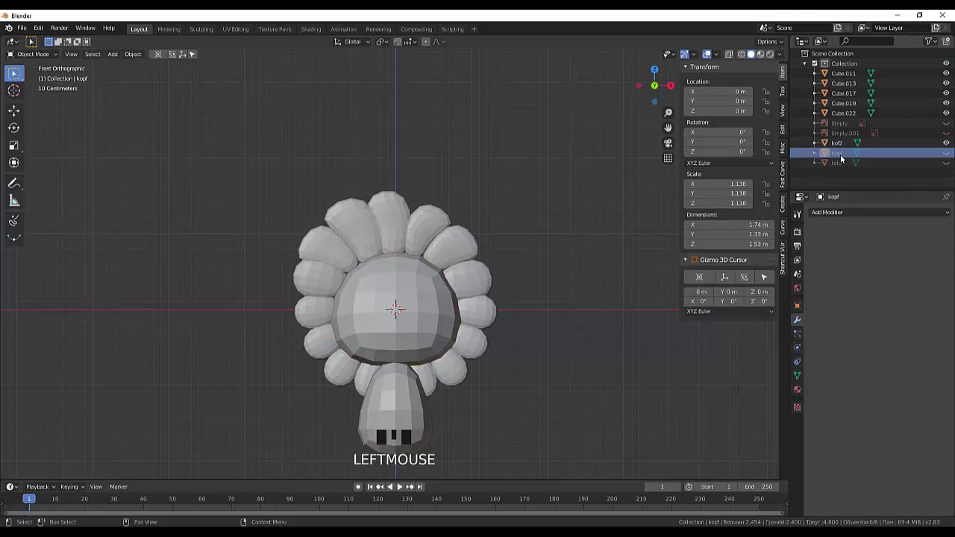
{"action": "left_click_drag", "start_coordinate": [842, 161], "coordinate": [841, 160]}
{"action": "left_click", "coordinate": [841, 160]}
{"action": "left_click_drag", "start_coordinate": [841, 160], "coordinate": [840, 92]}
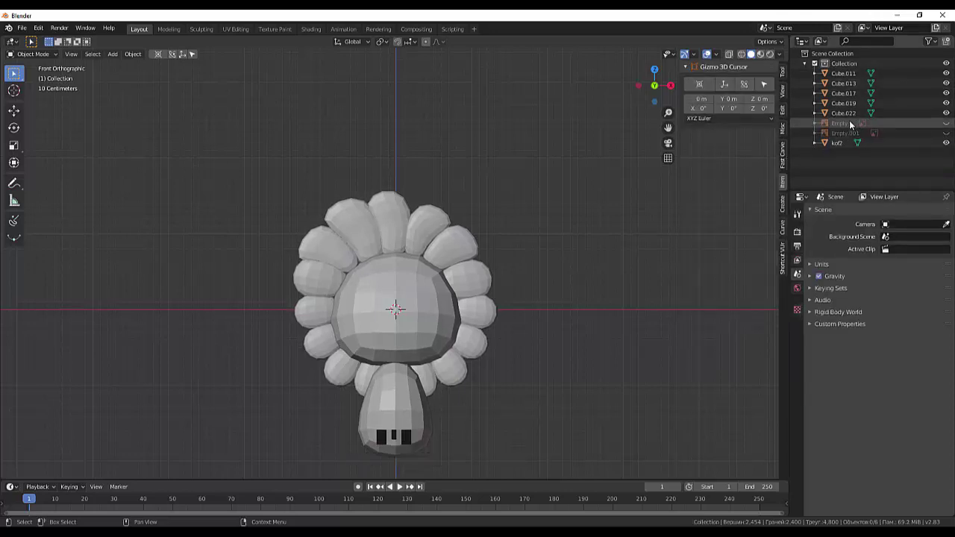
Rename the replacement head to kof2 and body to telo, then gather the mane pieces with the ring
{"action": "left_click", "coordinate": [844, 79]}
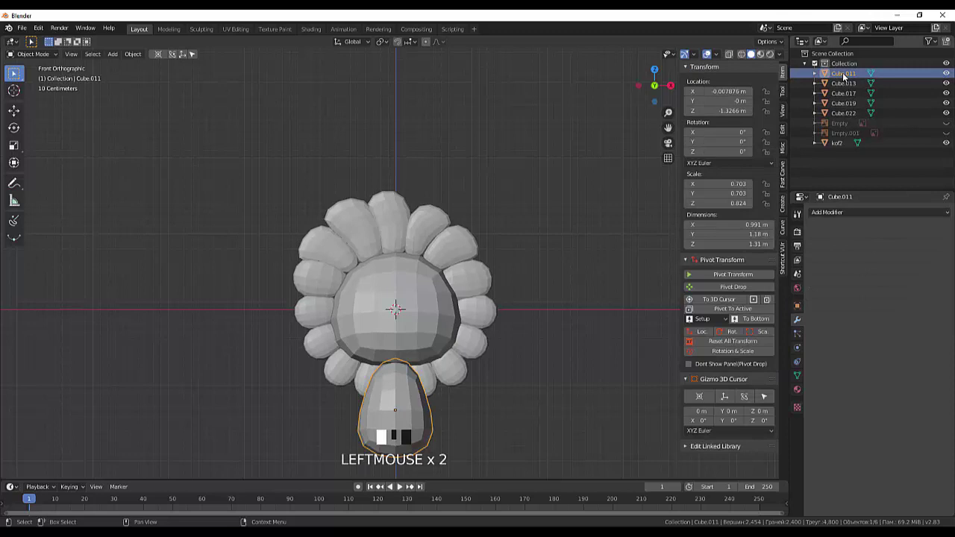
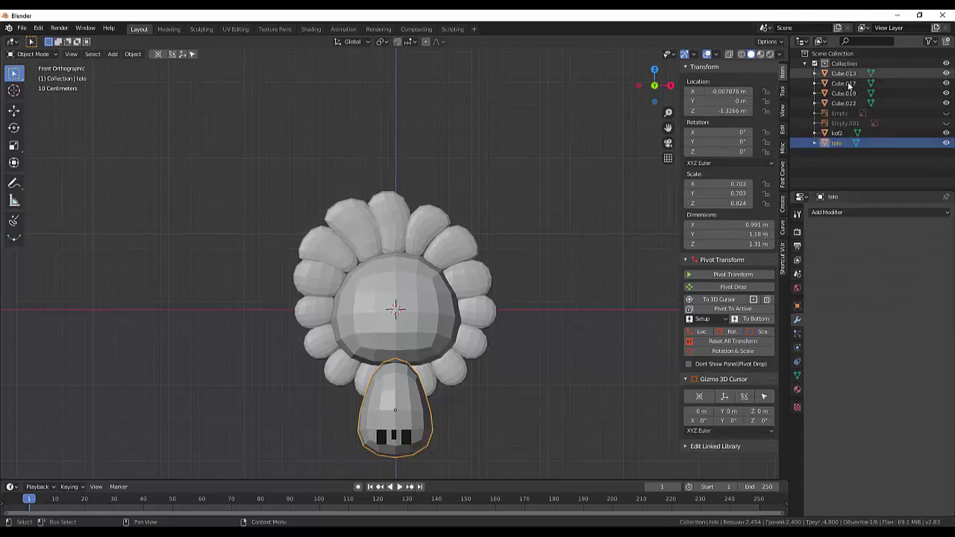
{"action": "left_click", "coordinate": [837, 140]}
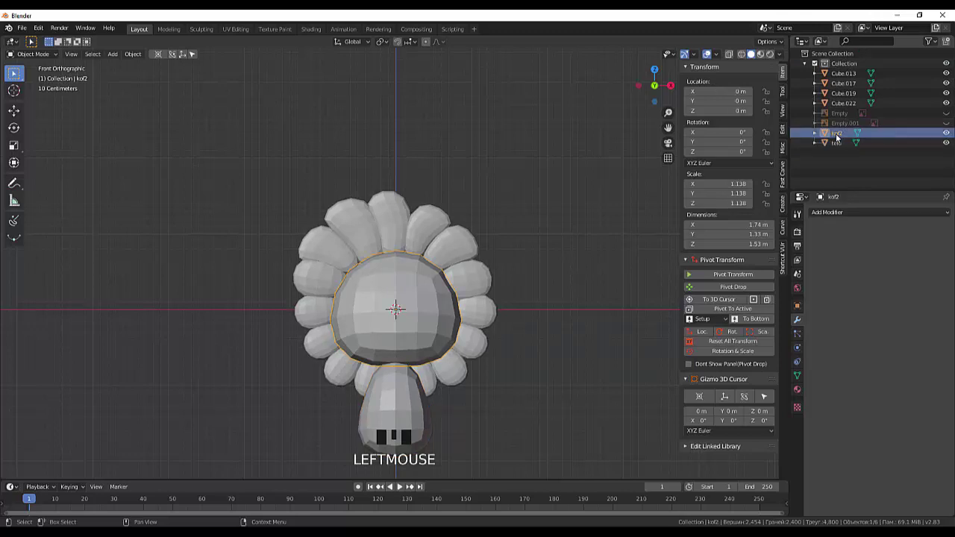
{"action": "left_click", "coordinate": [837, 140]}
{"action": "left_click", "coordinate": [844, 107]}
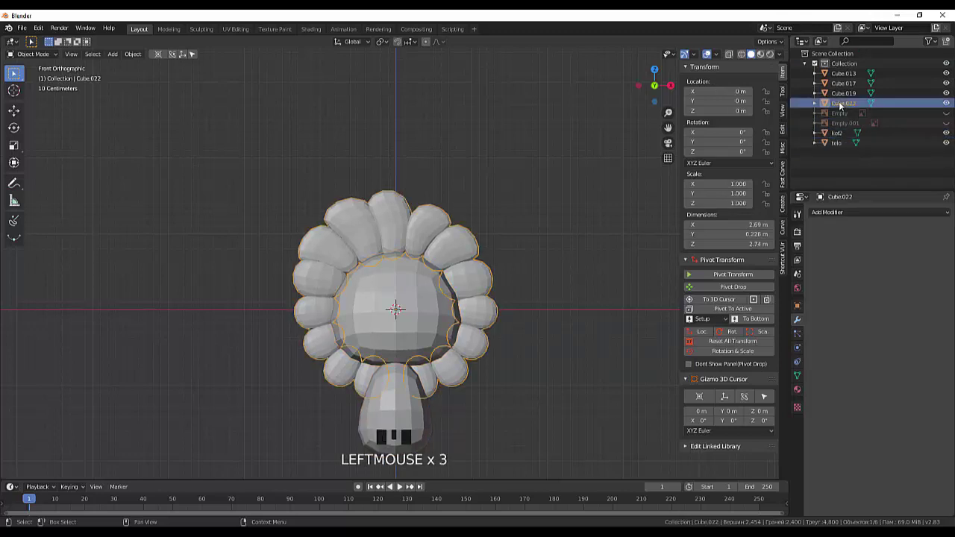
Join Cube.013 through Cube.022 into one mane object and rename it griva
{"action": "left_click", "coordinate": [839, 81]}
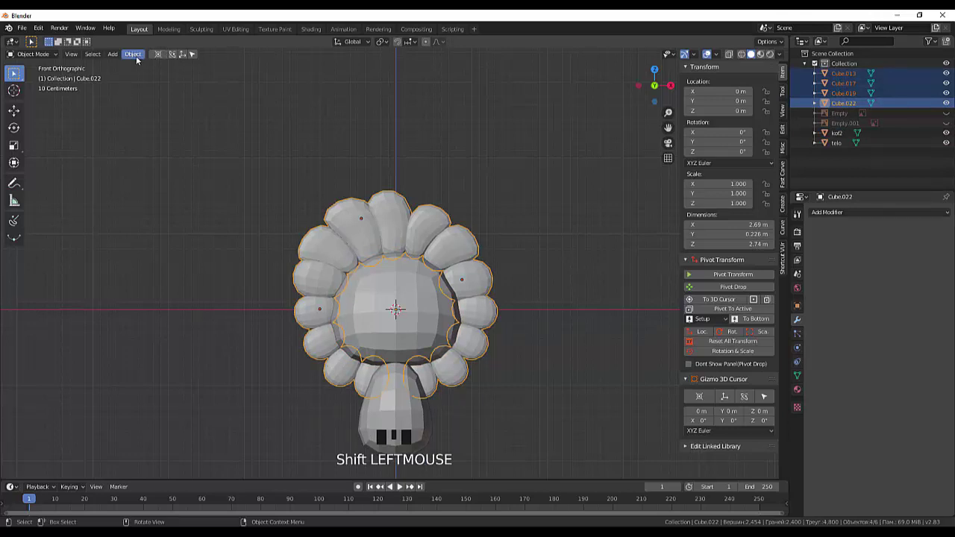
{"action": "left_click_drag", "start_coordinate": [137, 62], "coordinate": [150, 153]}
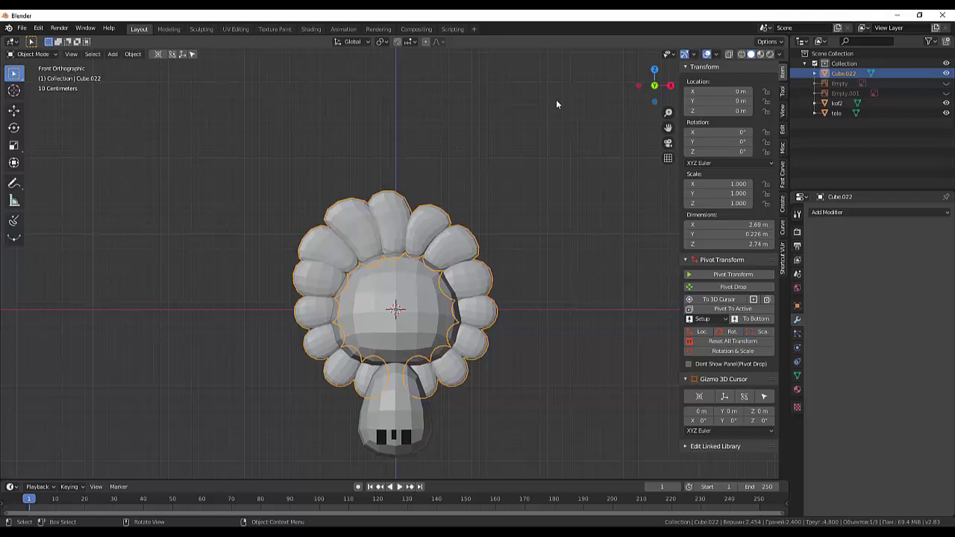
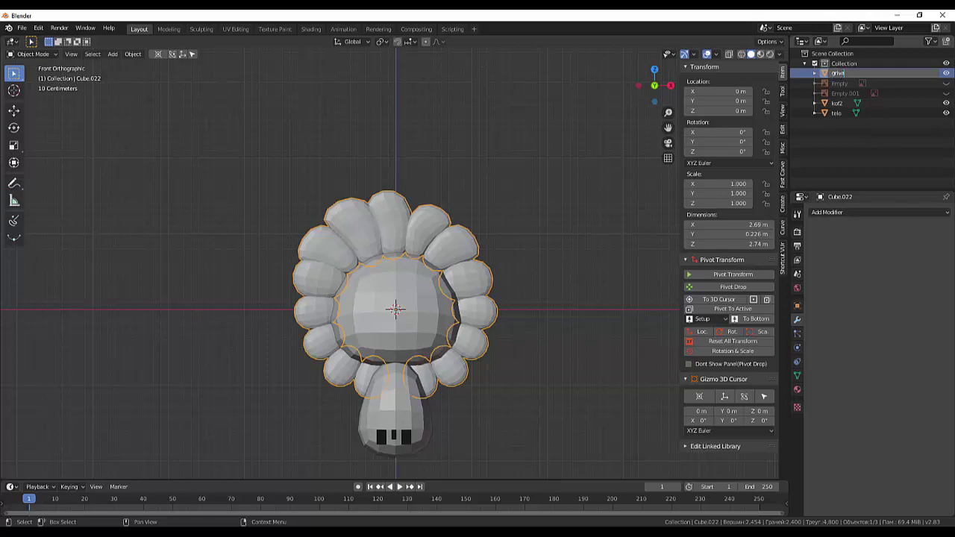
Move griva back along Y to about 0.119 m so it sits behind the lion's face
{"action": "left_click_drag", "start_coordinate": [590, 311], "coordinate": [534, 323]}
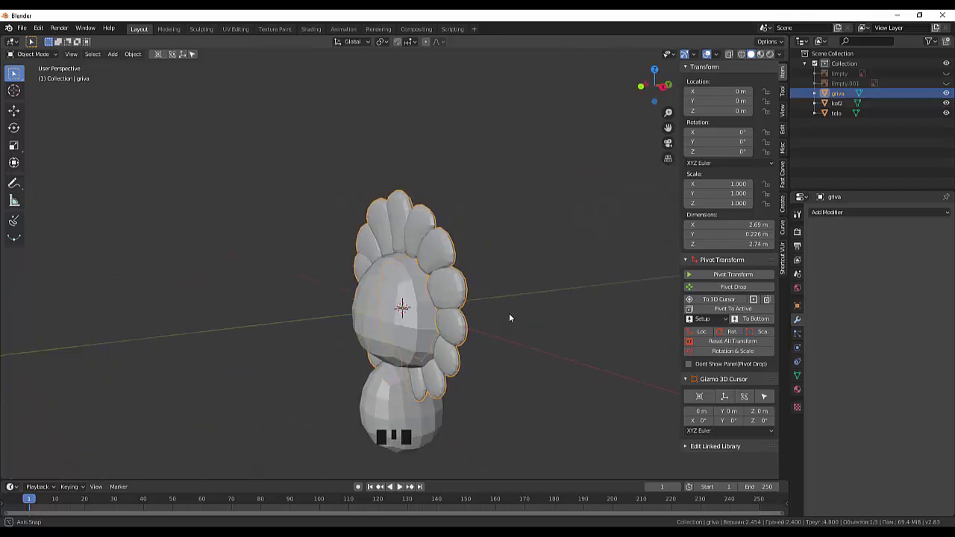
{"action": "left_click_drag", "start_coordinate": [439, 293], "coordinate": [383, 304]}
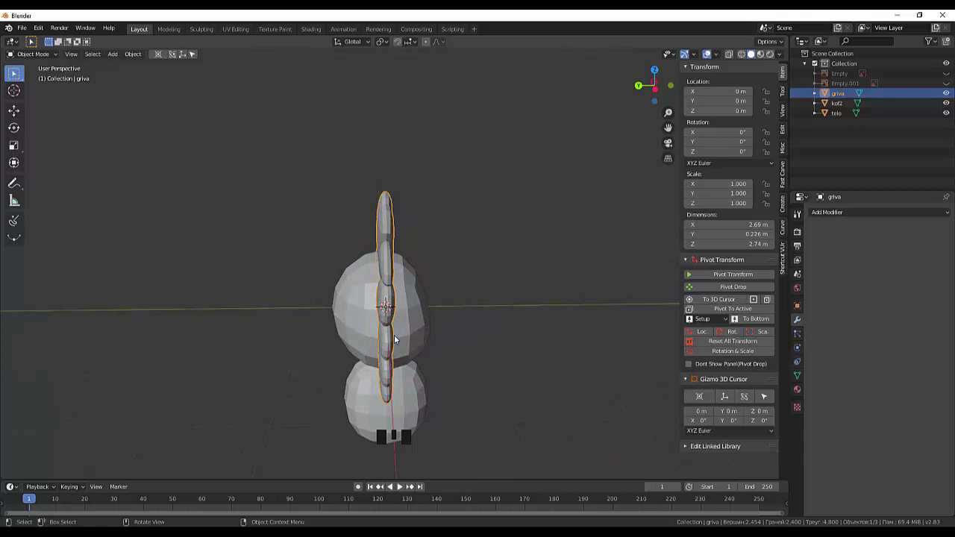
{"action": "left_click_drag", "start_coordinate": [463, 394], "coordinate": [303, 402]}
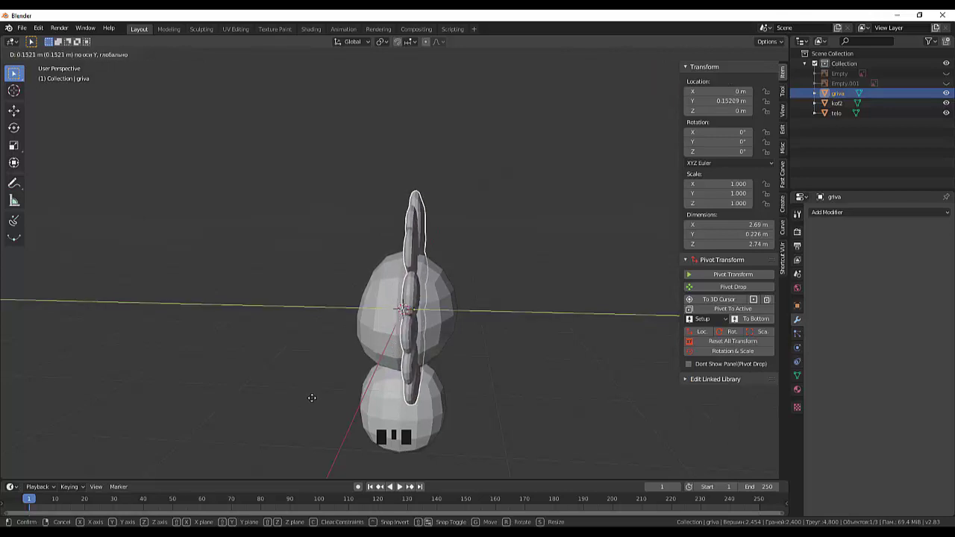
{"action": "left_click_drag", "start_coordinate": [398, 376], "coordinate": [537, 354]}
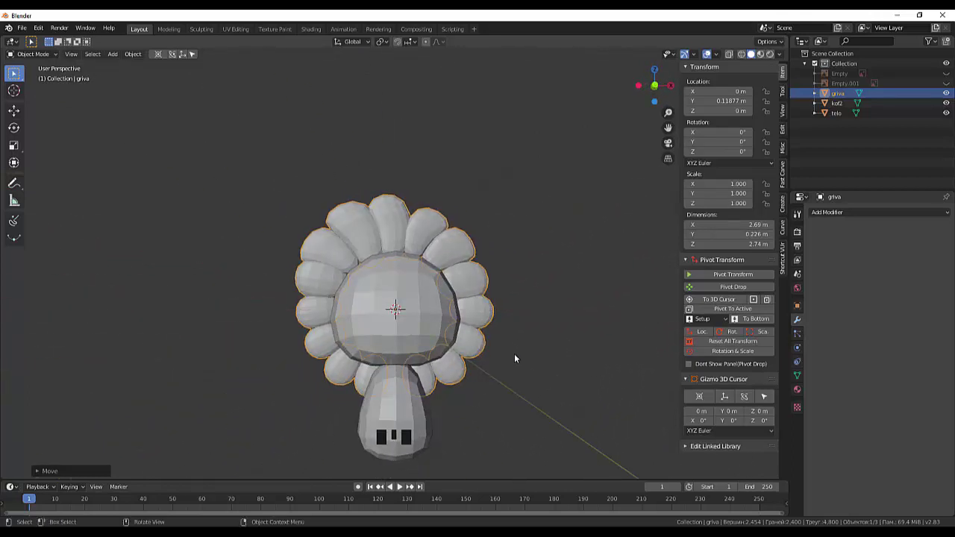
Orbit and zoom around the head to check the mane placement
{"action": "scroll", "scroll_direction": "down", "scroll_amount": 3}
{"action": "left_click_drag", "start_coordinate": [512, 356], "coordinate": [508, 343]}
{"action": "scroll", "scroll_direction": "up", "scroll_amount": 3}
{"action": "left_click_drag", "start_coordinate": [512, 332], "coordinate": [455, 320]}
{"action": "scroll", "scroll_direction": "up", "scroll_amount": 3}
{"action": "left_click_drag", "start_coordinate": [472, 306], "coordinate": [599, 415]}
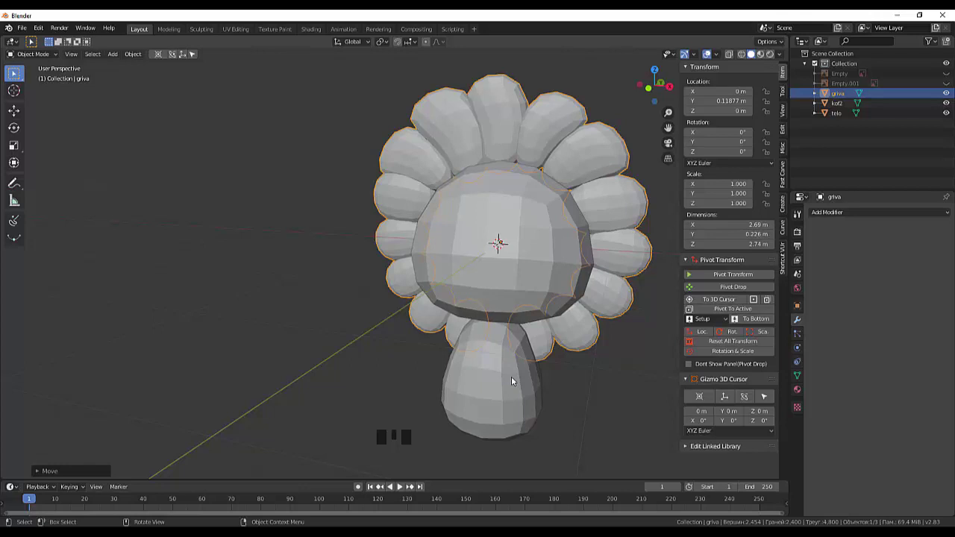
{"action": "scroll", "scroll_direction": "down", "scroll_amount": 3}
{"action": "scroll", "scroll_direction": "down", "scroll_amount": 3}
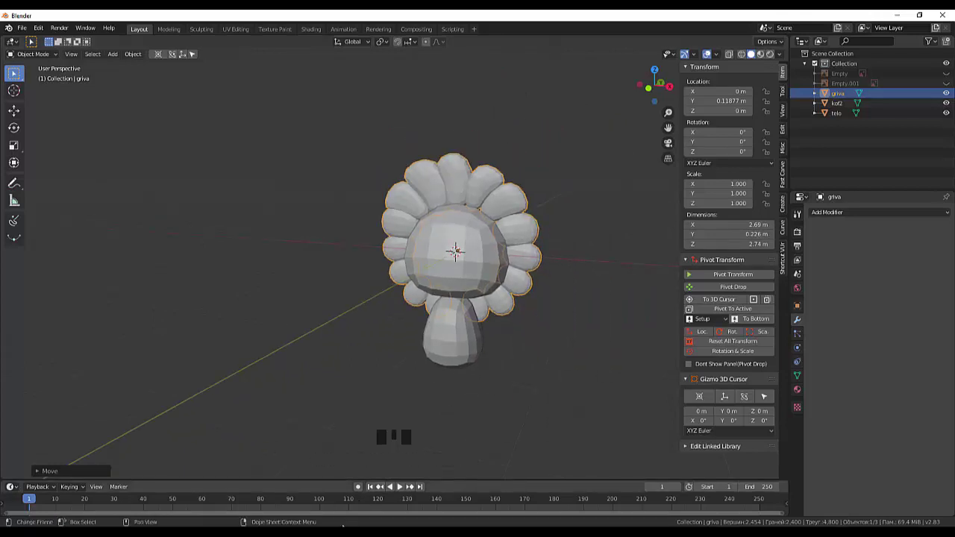